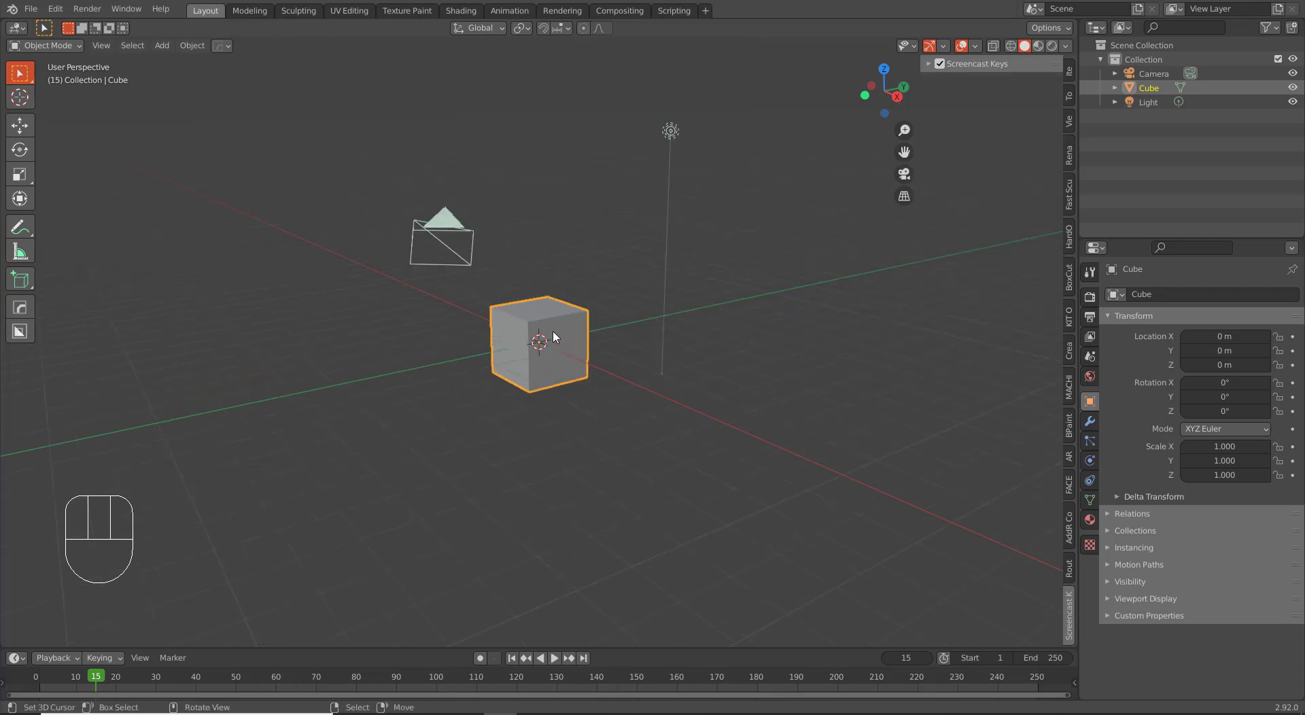
# - Orbit the view around the default cube from several sides
pyautogui.middleClick(562, 327)
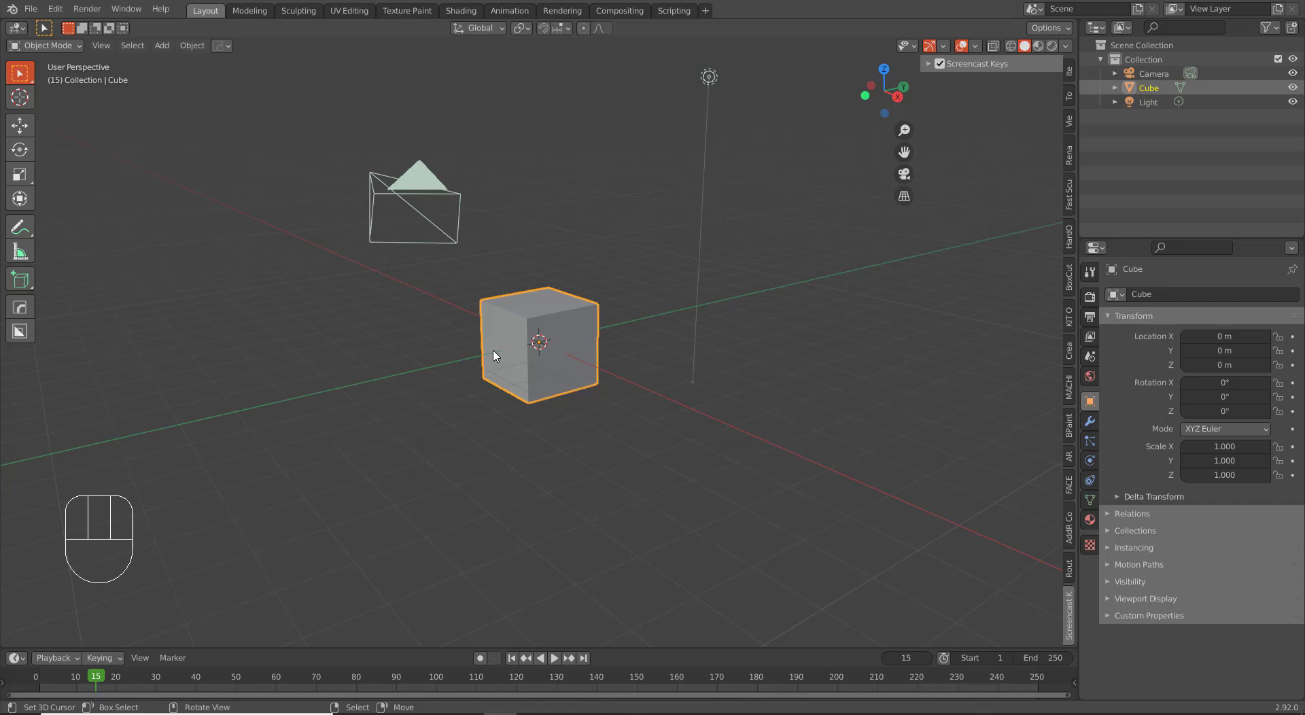
pyautogui.moveTo(477, 360); pyautogui.dragTo(518, 399)
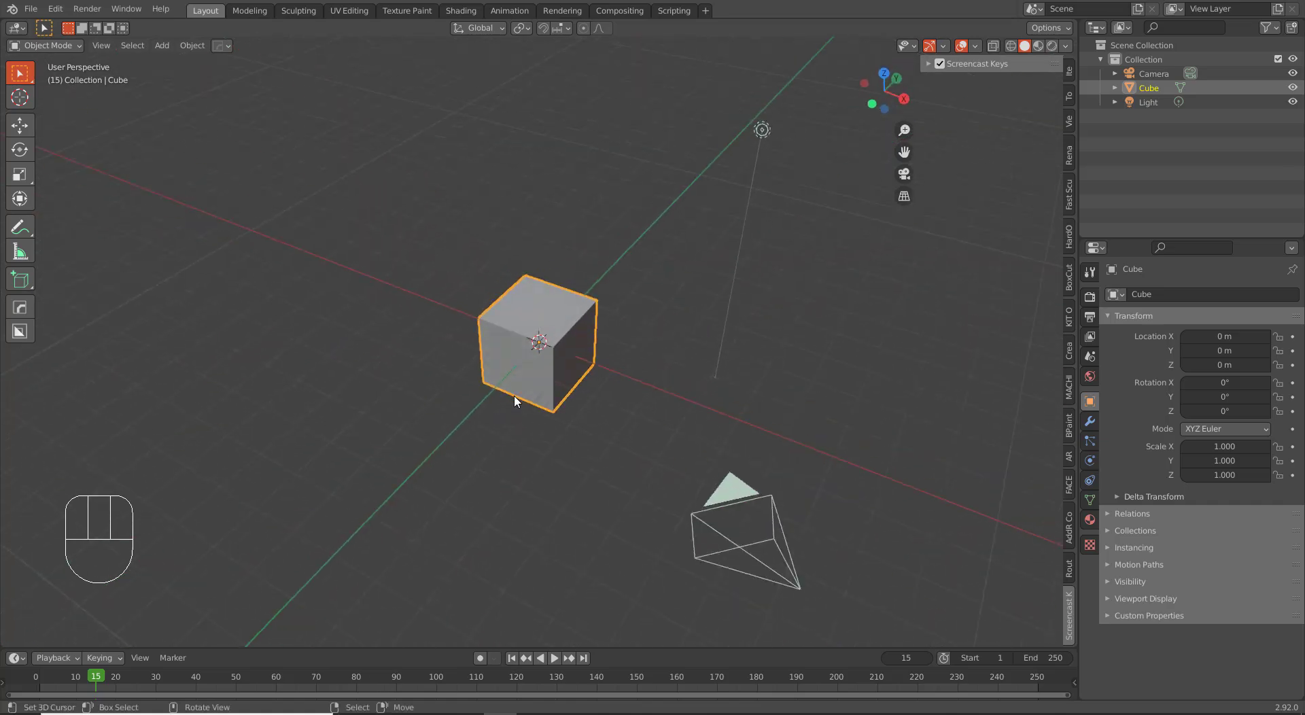
pyautogui.moveTo(518, 408); pyautogui.dragTo(504, 336)
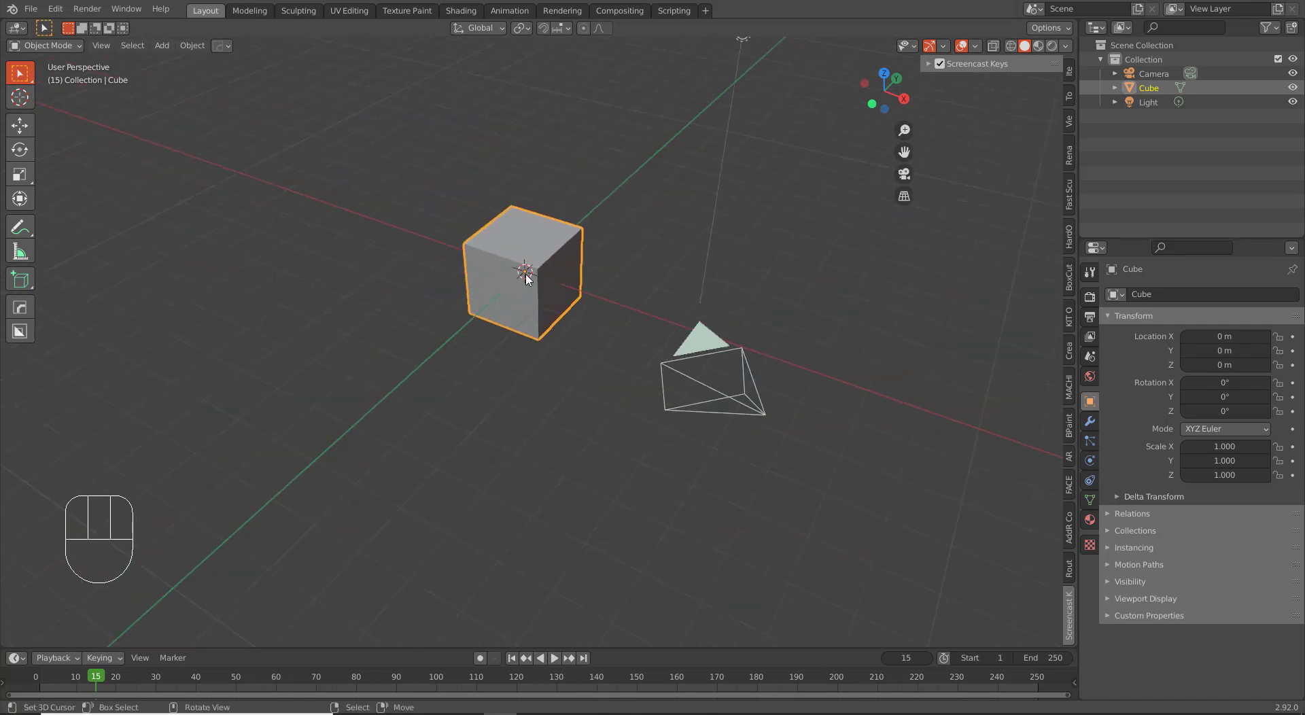
pyautogui.moveTo(535, 301); pyautogui.dragTo(571, 396)
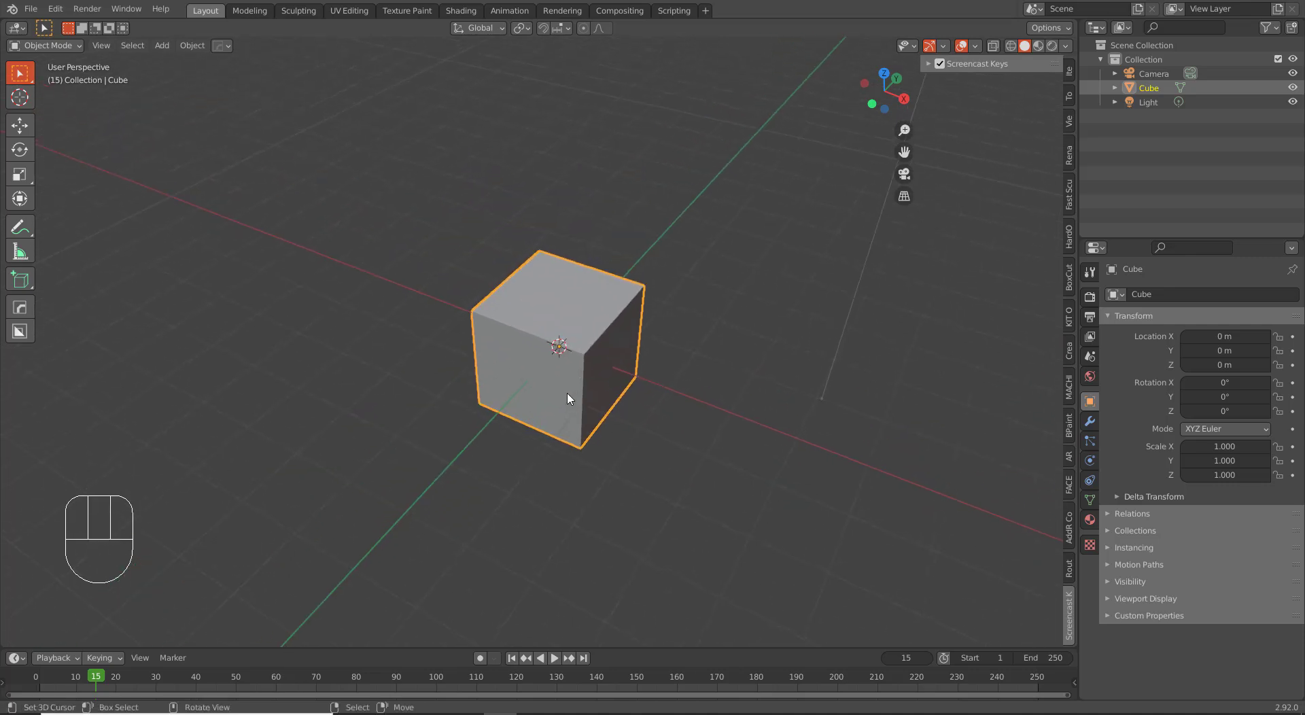
pyautogui.moveTo(570, 397); pyautogui.dragTo(580, 419)
pyautogui.moveTo(571, 457); pyautogui.dragTo(550, 419)
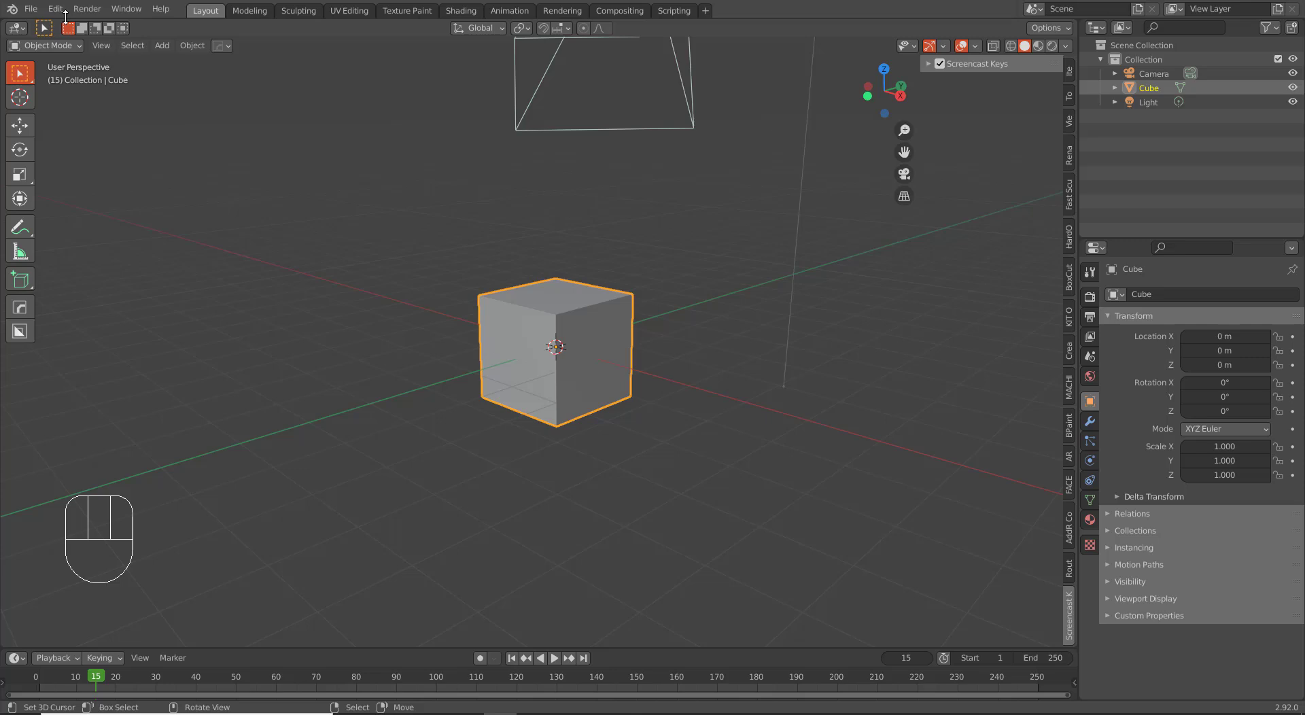
pyautogui.moveTo(66, 17); pyautogui.dragTo(94, 210)
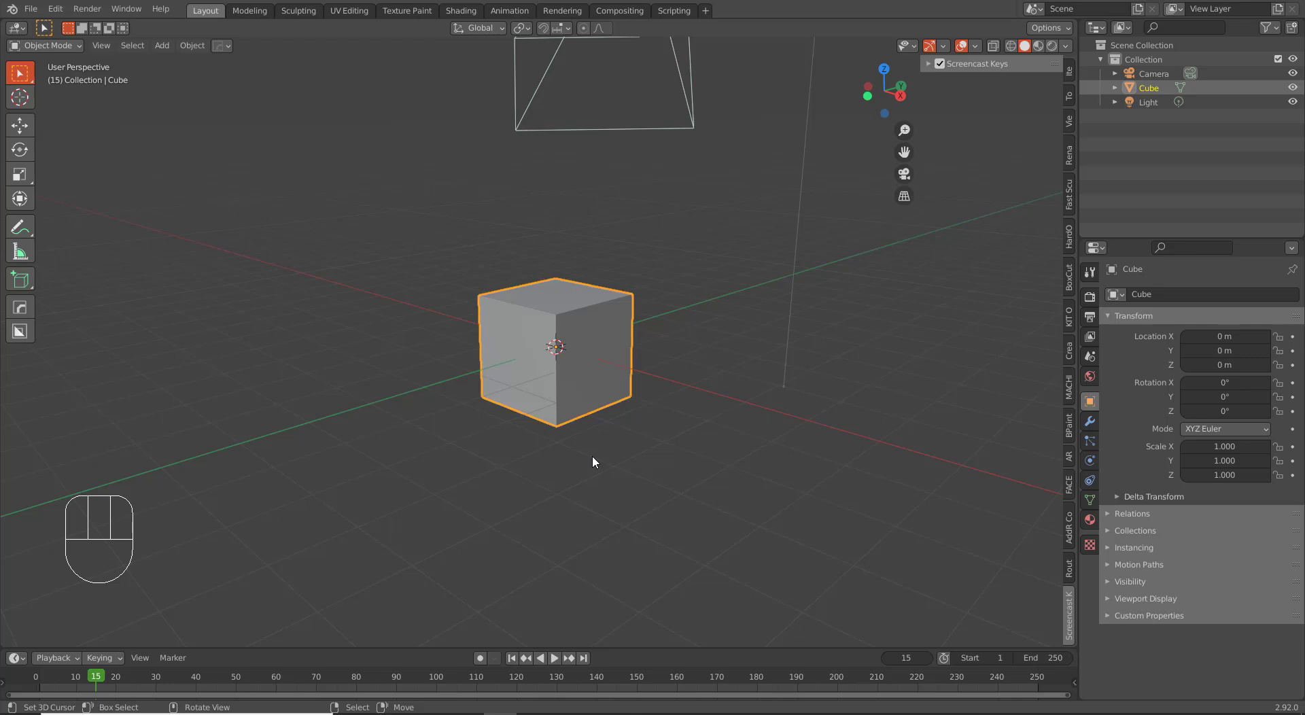
# - Toggle between perspective and orthographic projection while viewing the cube
pyautogui.press('KP_5')
pyautogui.press('KP_5')
pyautogui.press('KP_5')
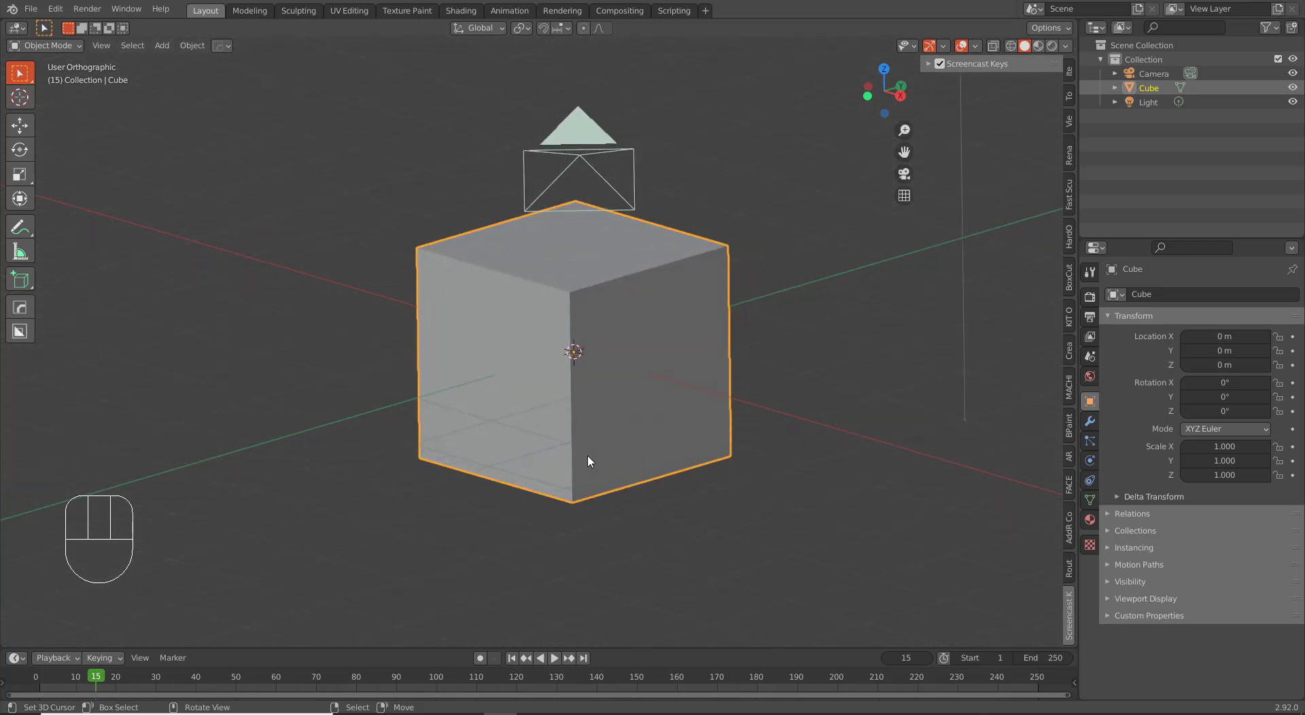
pyautogui.press('KP_5')
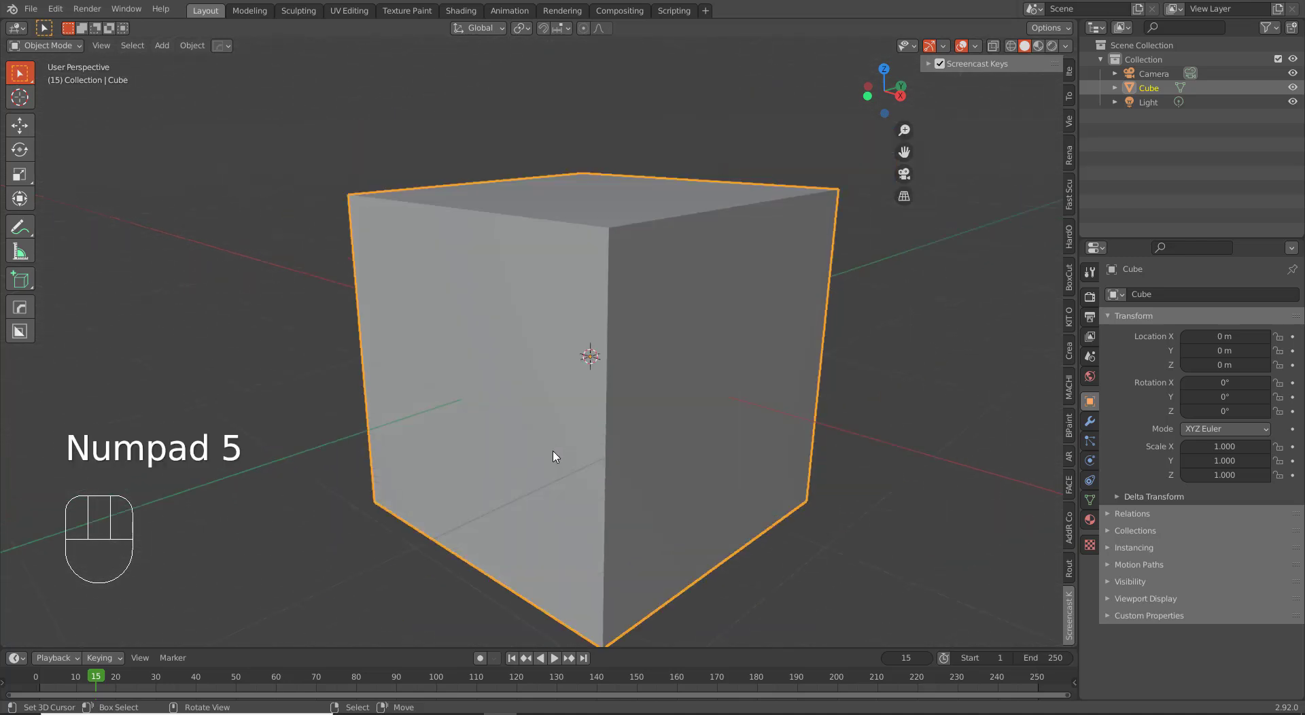
pyautogui.moveTo(568, 458); pyautogui.dragTo(557, 426)
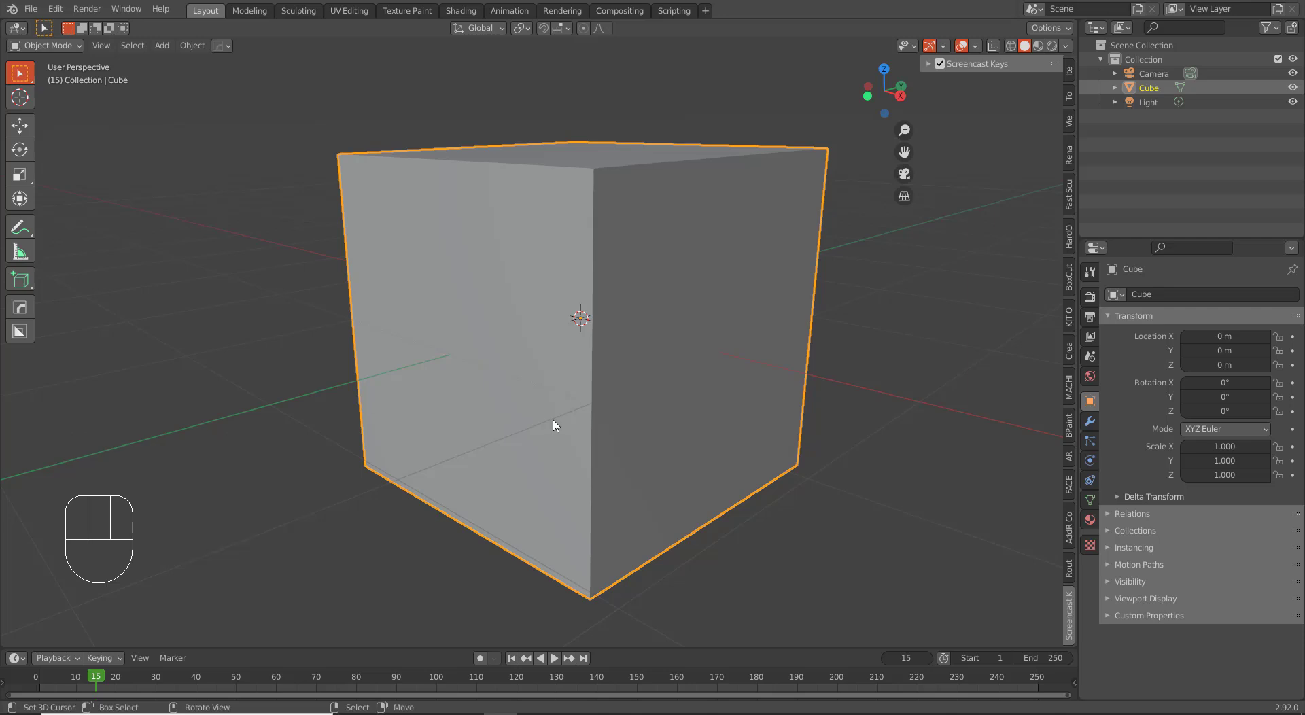
pyautogui.press('KP_5')
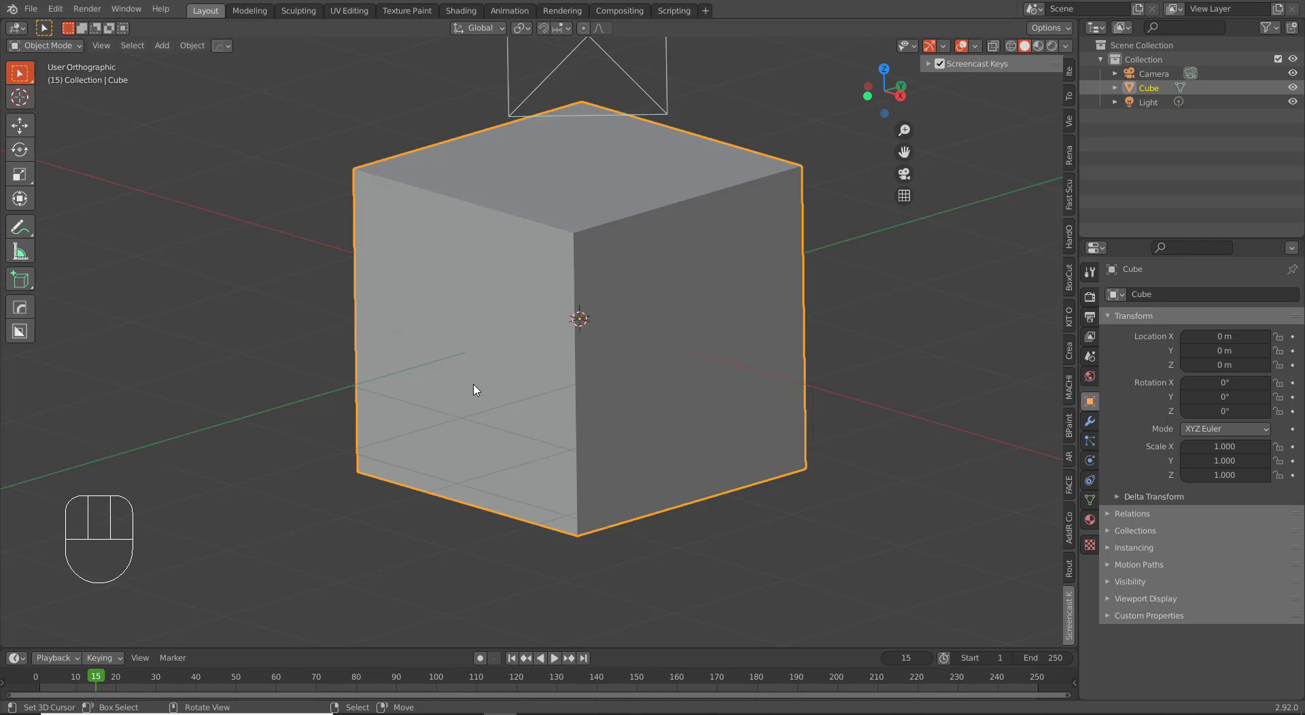
# - Cycle through front, right, top and opposite straight-on views, ending on front view
pyautogui.press('KP_1')
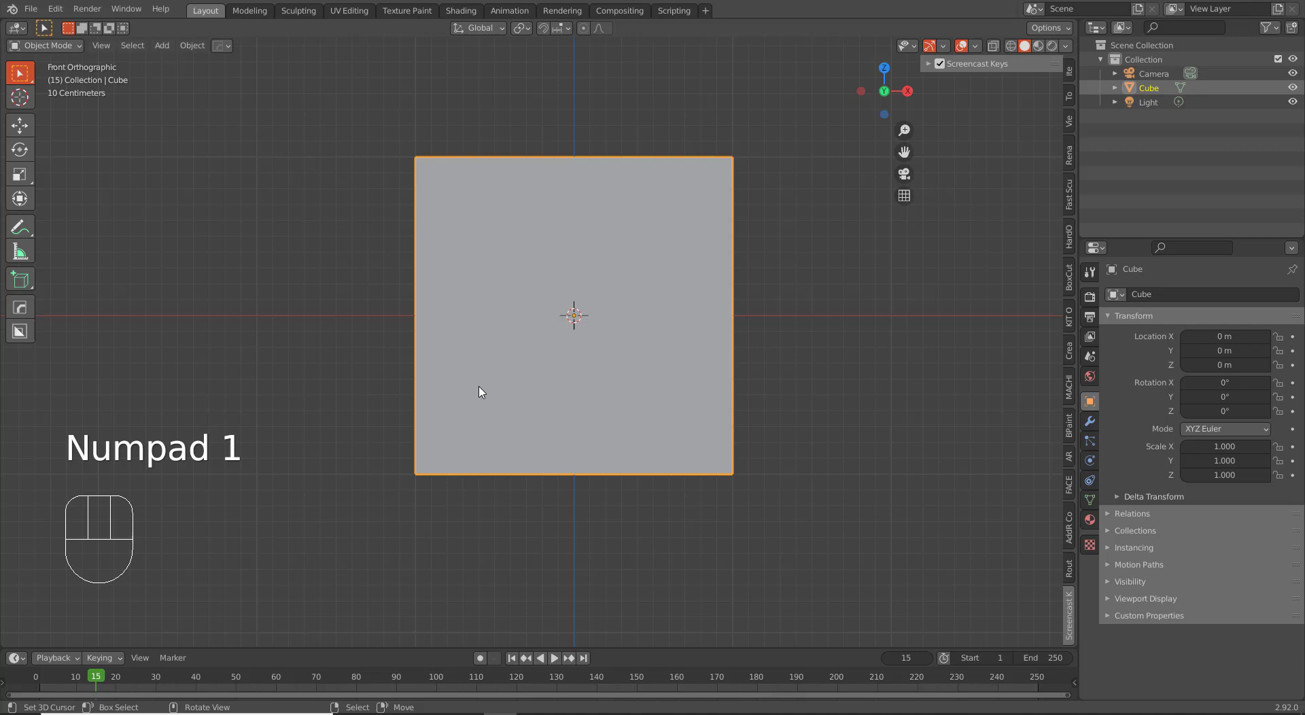
pyautogui.press('KP_3')
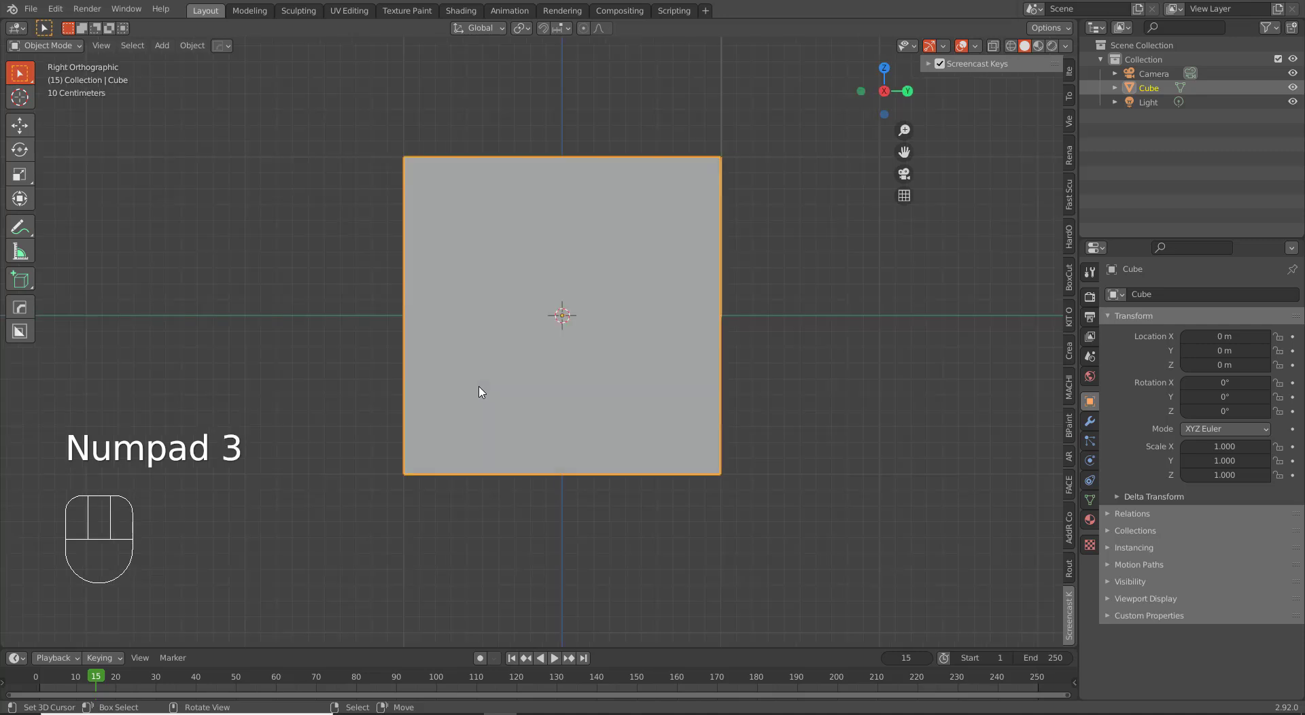
pyautogui.press('KP_7')
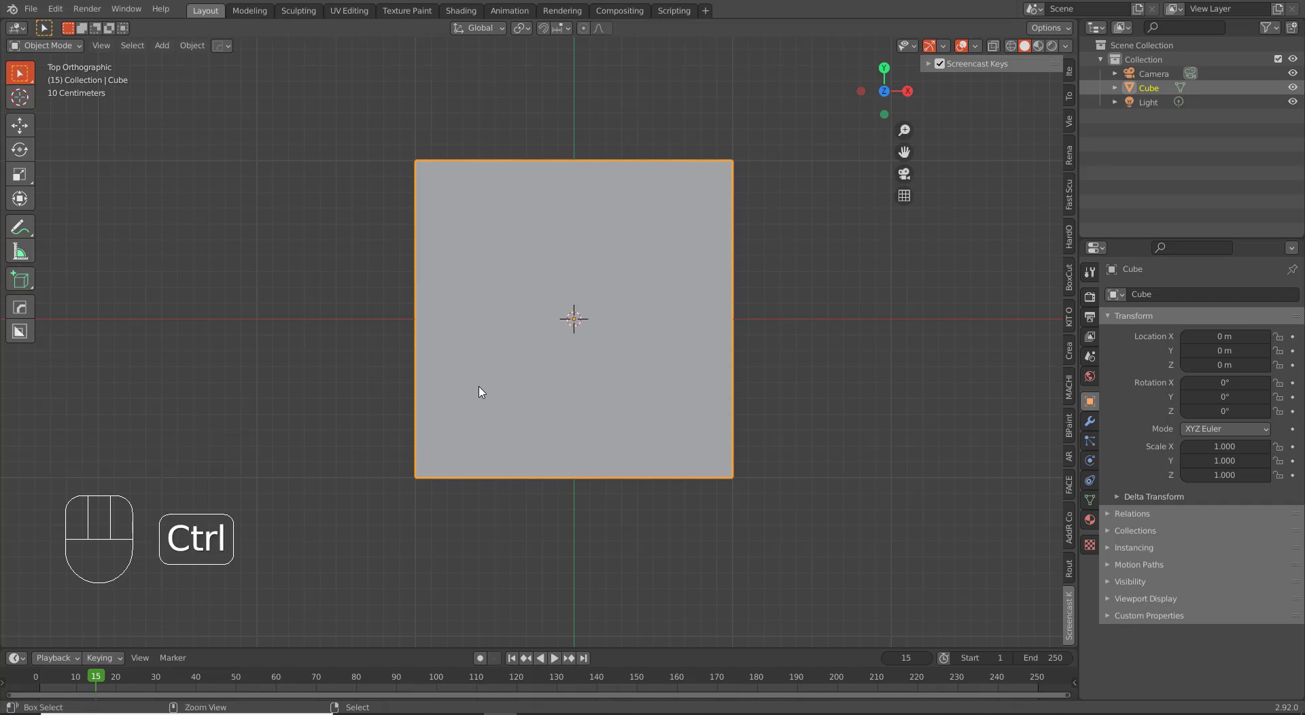
pyautogui.press('ctrl+KP_1')
pyautogui.press('ctrl+KP_3')
pyautogui.press('ctrl+KP_7')
pyautogui.press('KP_1')
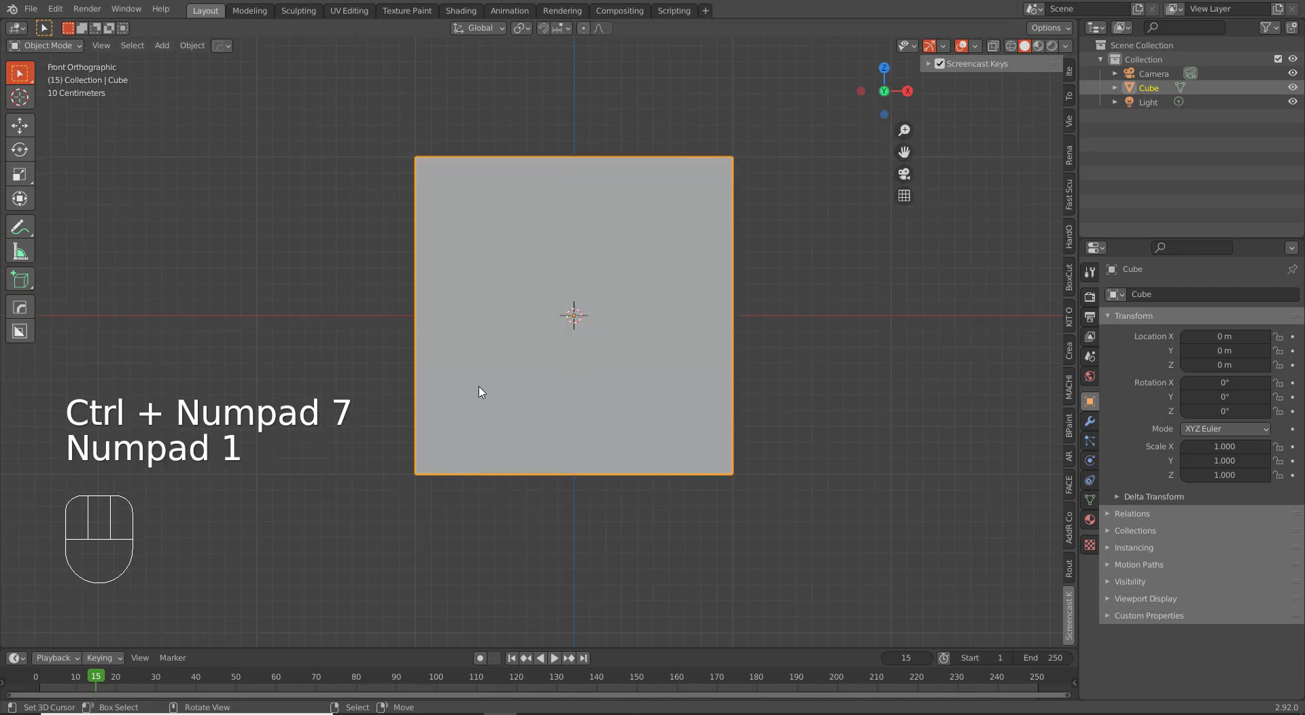
# - Pan the front view, right-click around the viewport, and reselect the cube
pyautogui.moveTo(594, 387); pyautogui.dragTo(533, 408)
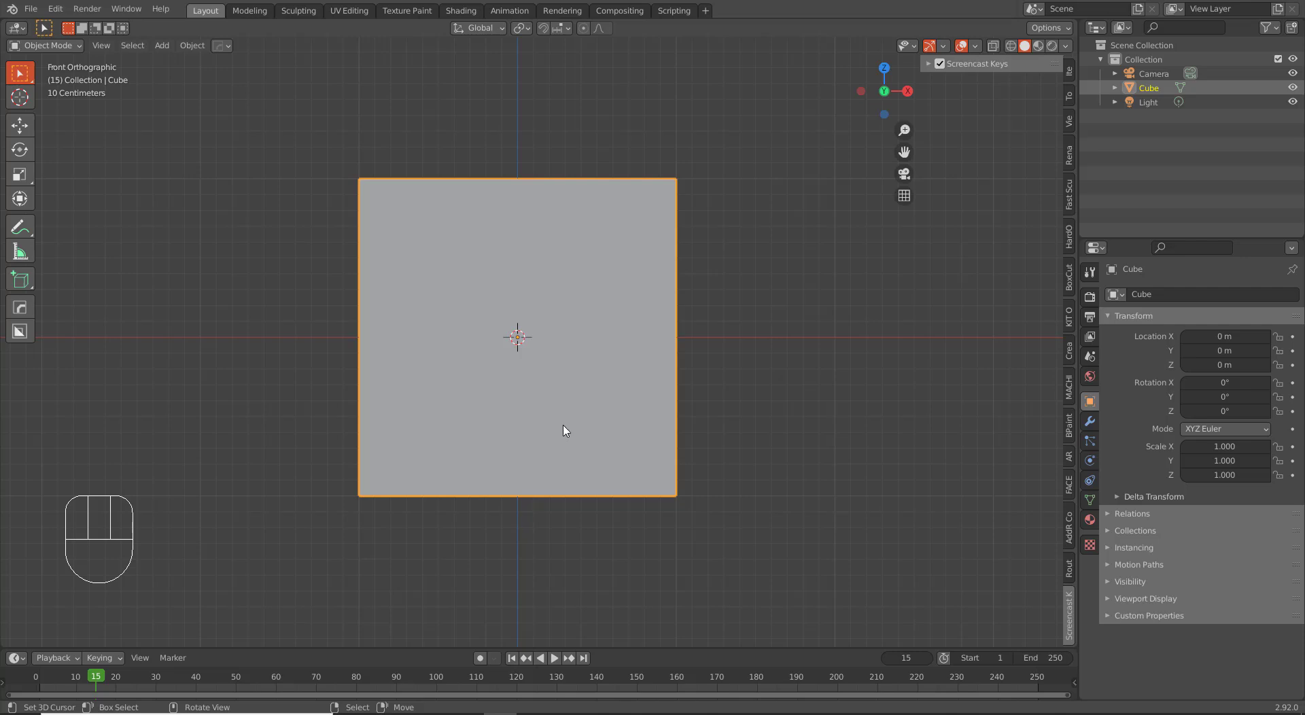
pyautogui.rightClick(629, 316)
pyautogui.rightClick(703, 249)
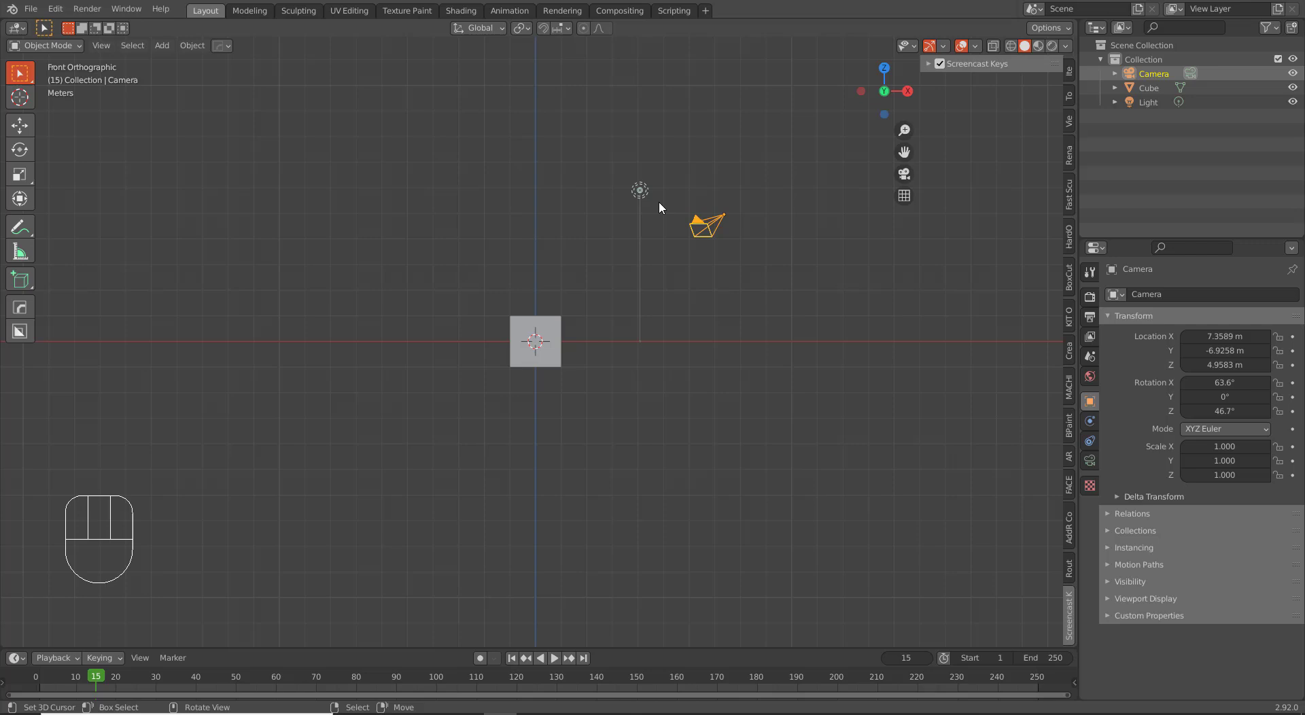
pyautogui.rightClick(660, 208)
pyautogui.rightClick(607, 352)
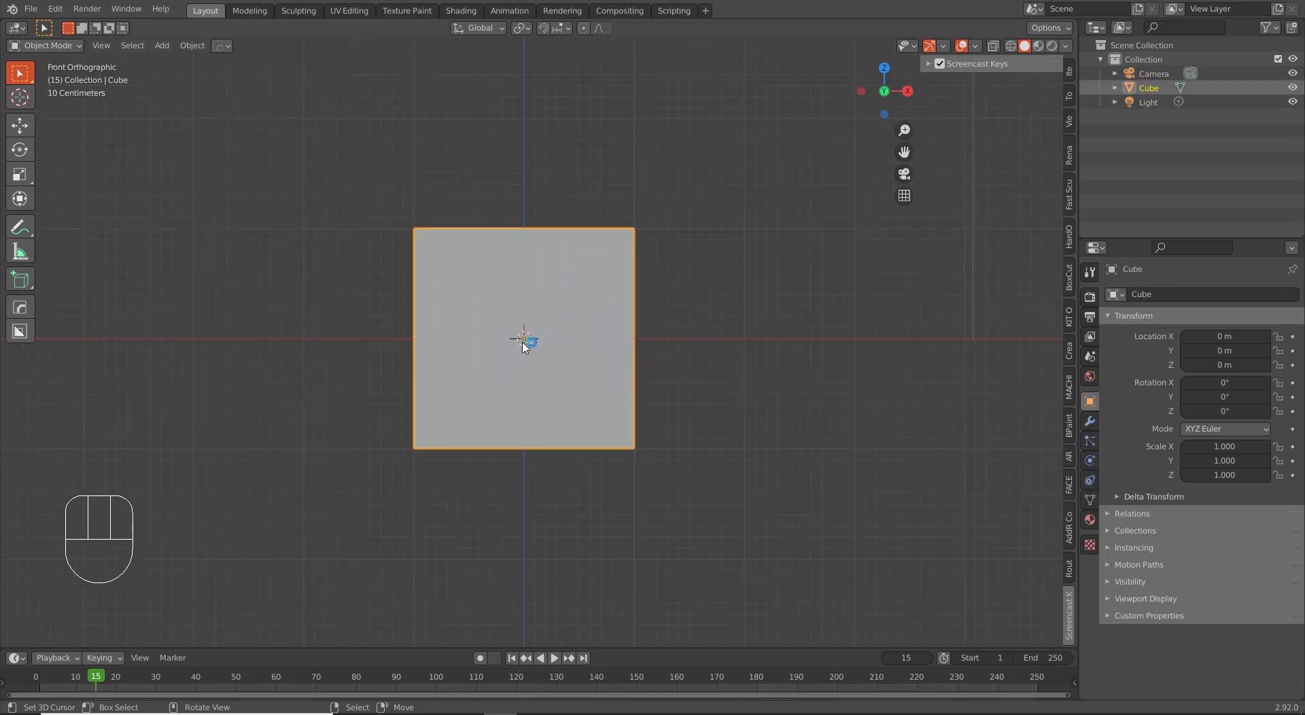
pyautogui.click(770, 279)
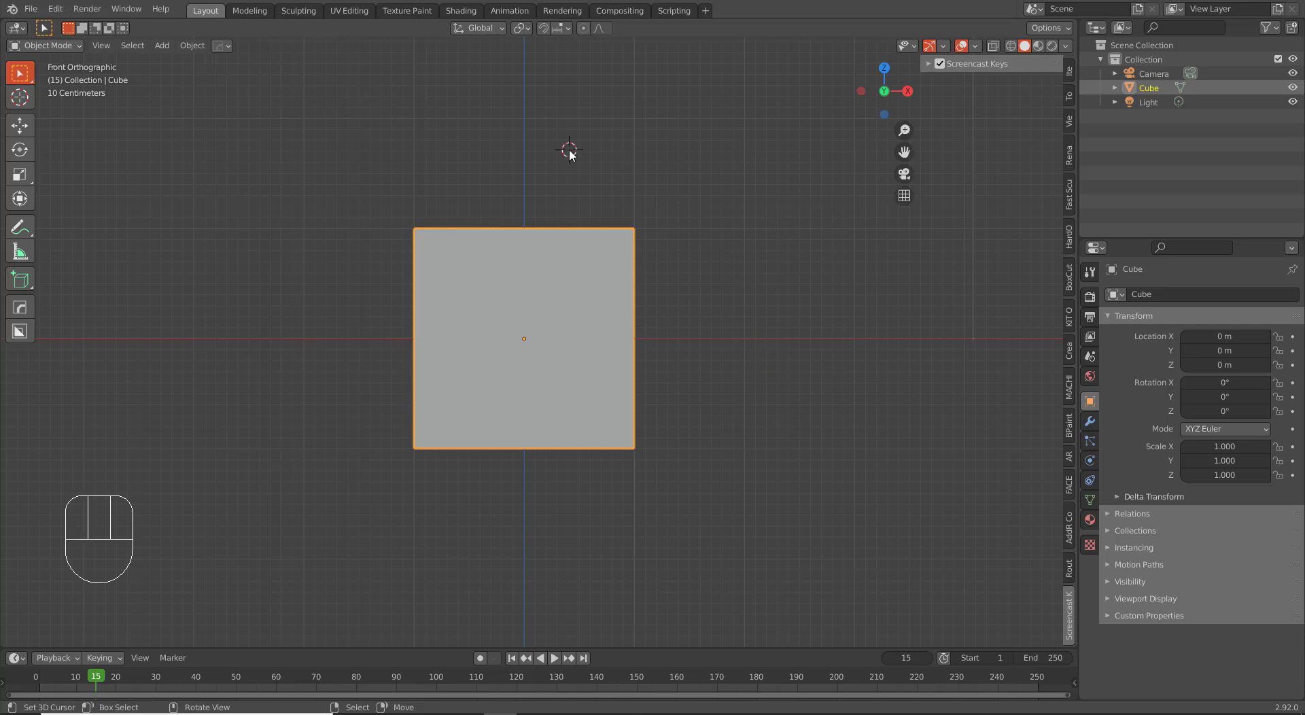
# - Place the 3D cursor at several spots, then reset it to the world origin
pyautogui.click(392, 156)
pyautogui.click(242, 312)
pyautogui.moveTo(289, 530); pyautogui.dragTo(557, 599)
pyautogui.moveTo(673, 566); pyautogui.dragTo(703, 529)
pyautogui.click(741, 465)
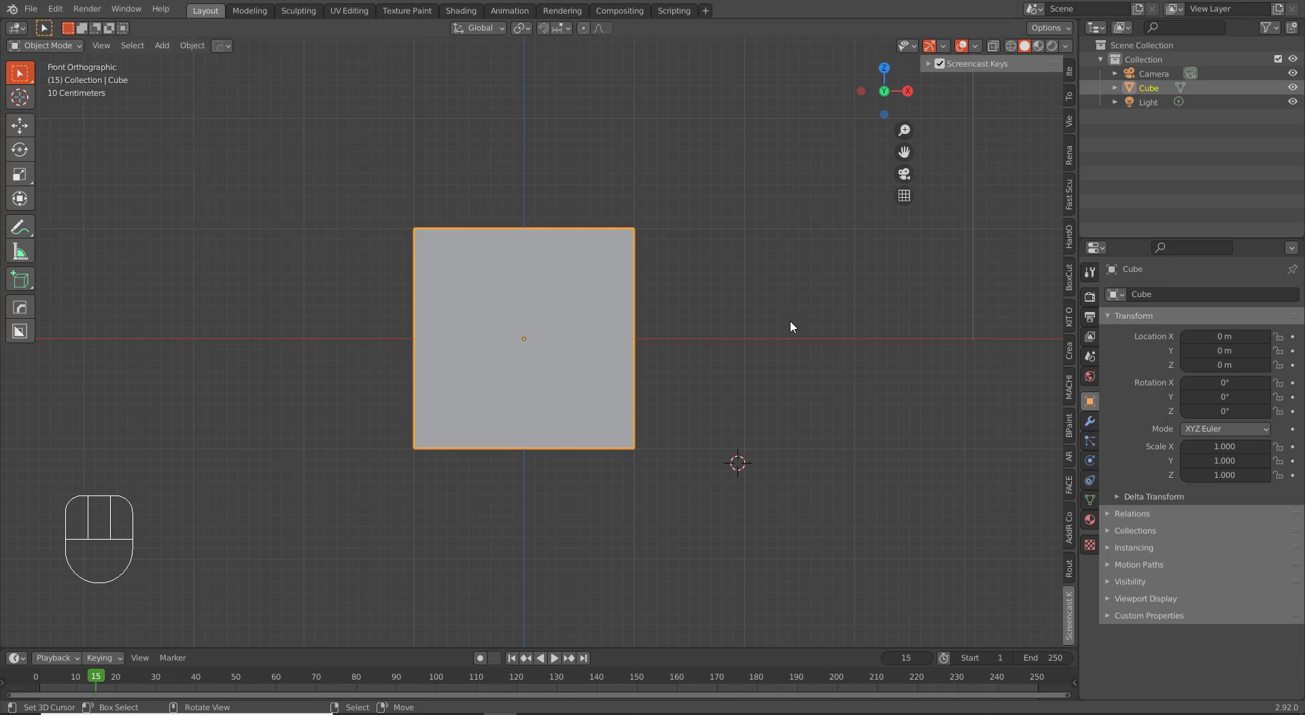
pyautogui.press('shift+s')
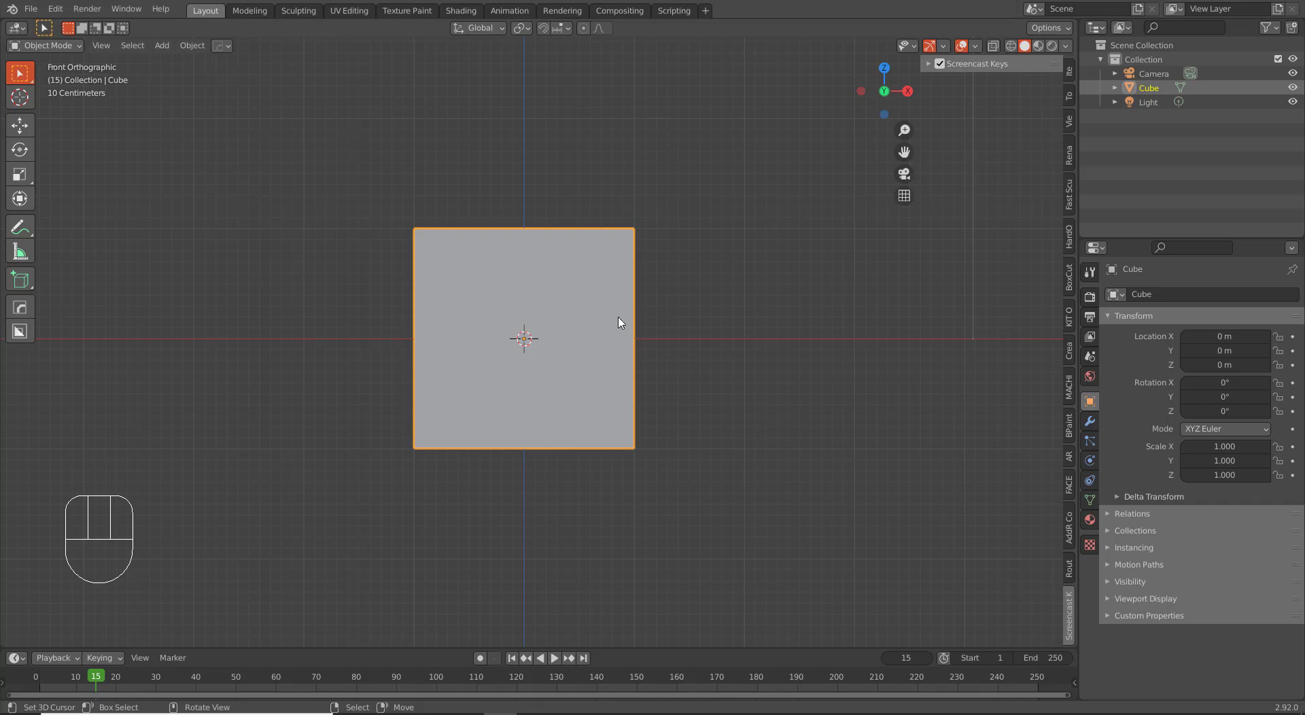
# - Try moving and rotating the cube freely, cancelling and undoing so it stays at the origin
pyautogui.moveTo(645, 360); pyautogui.dragTo(602, 403)
pyautogui.moveTo(669, 366); pyautogui.dragTo(653, 320)
pyautogui.moveTo(600, 290); pyautogui.dragTo(609, 281)
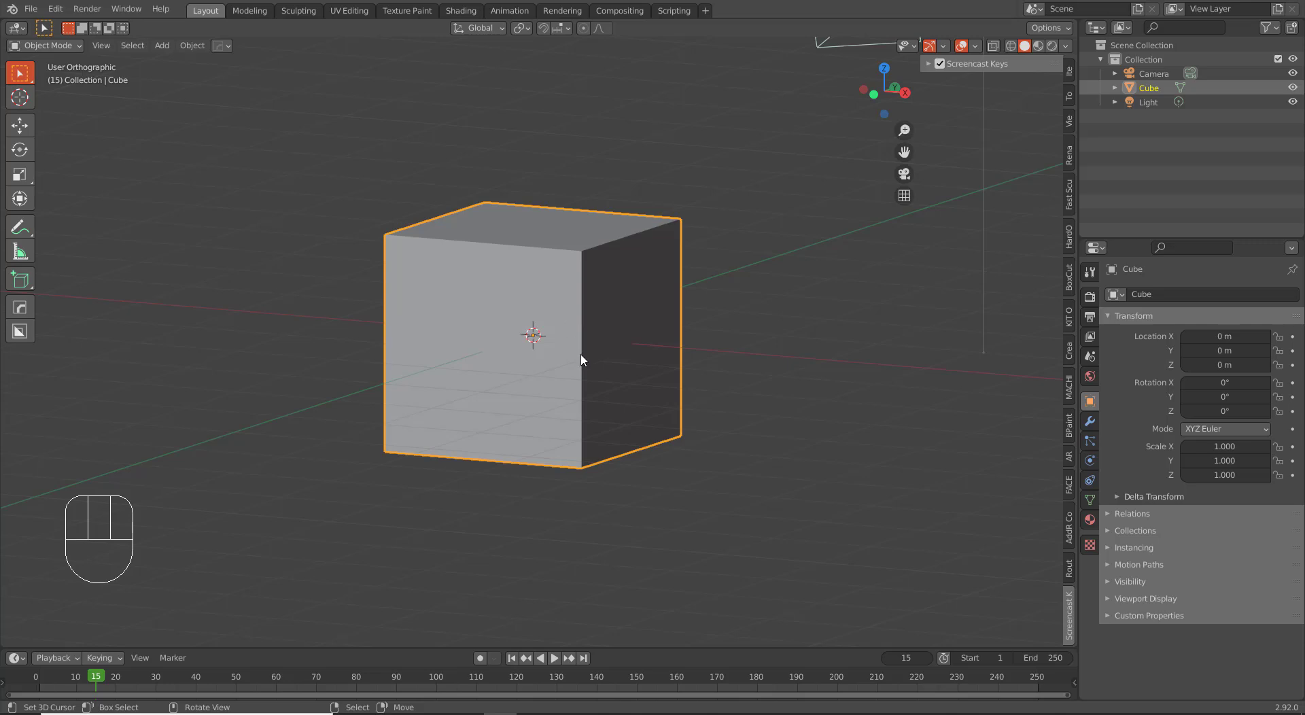
pyautogui.moveTo(516, 424); pyautogui.dragTo(547, 409)
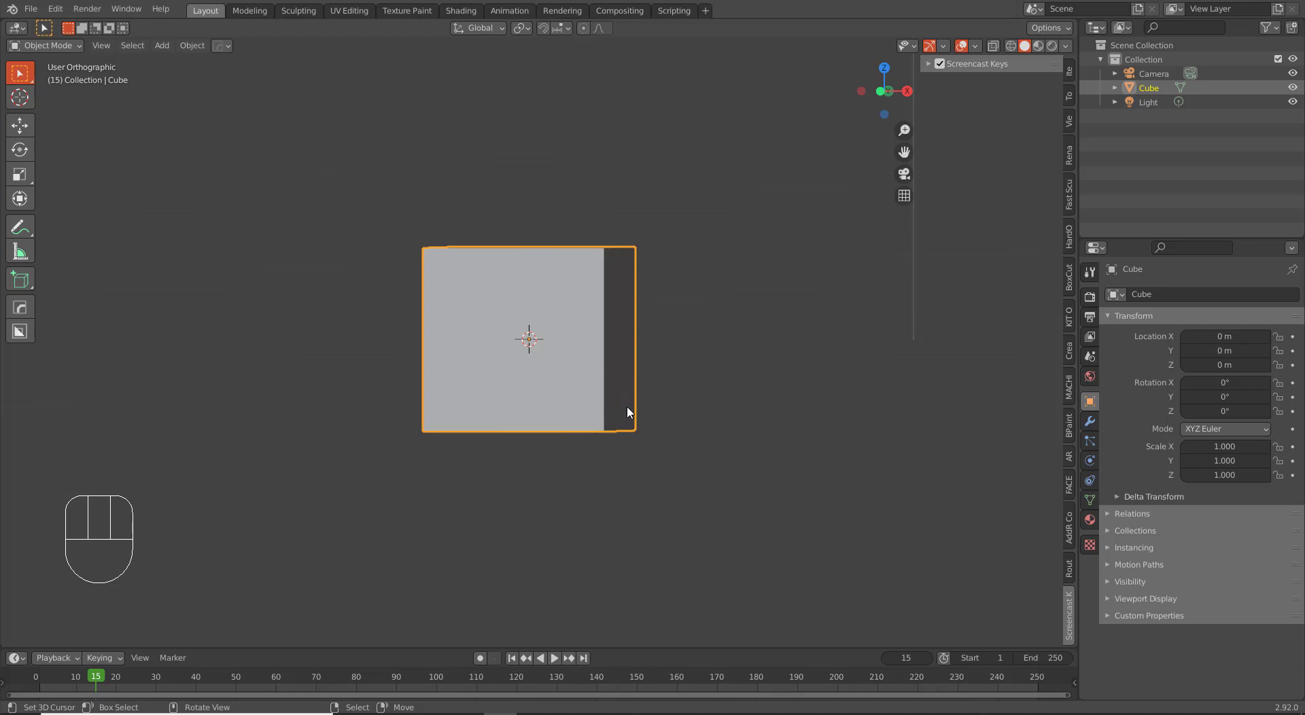
pyautogui.moveTo(624, 419); pyautogui.dragTo(639, 425)
pyautogui.press('g')
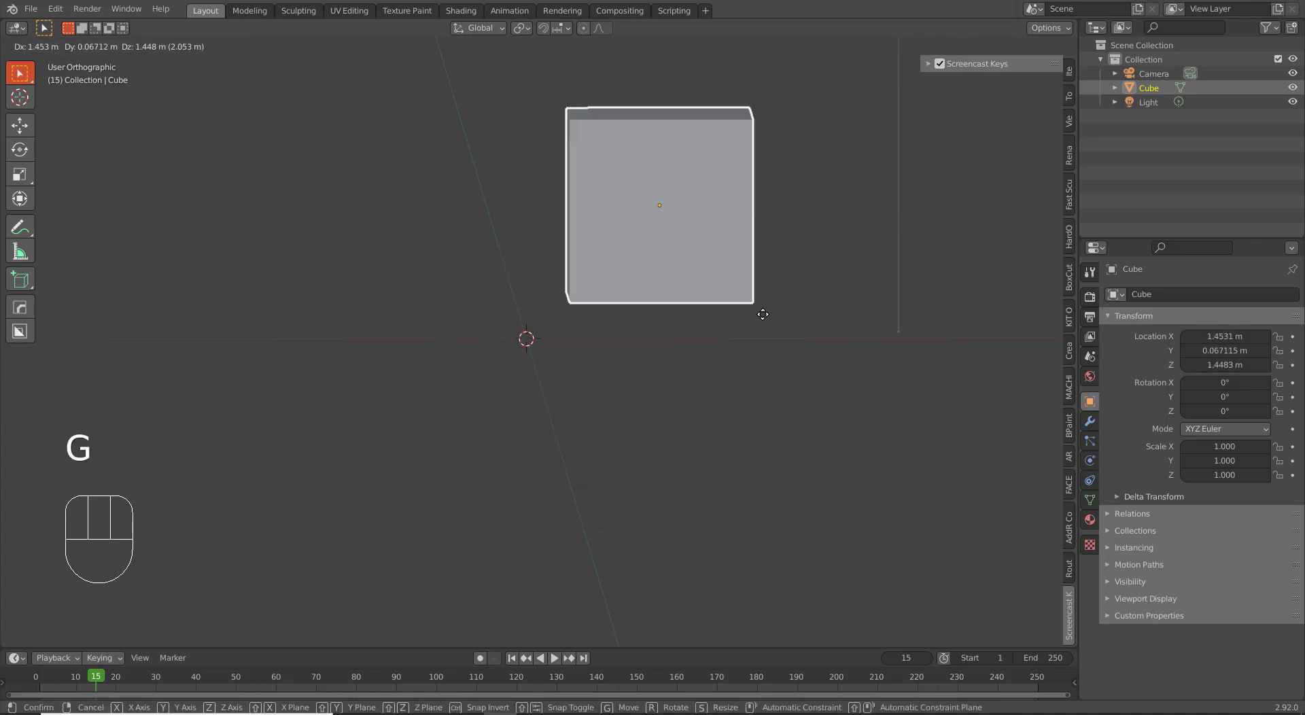
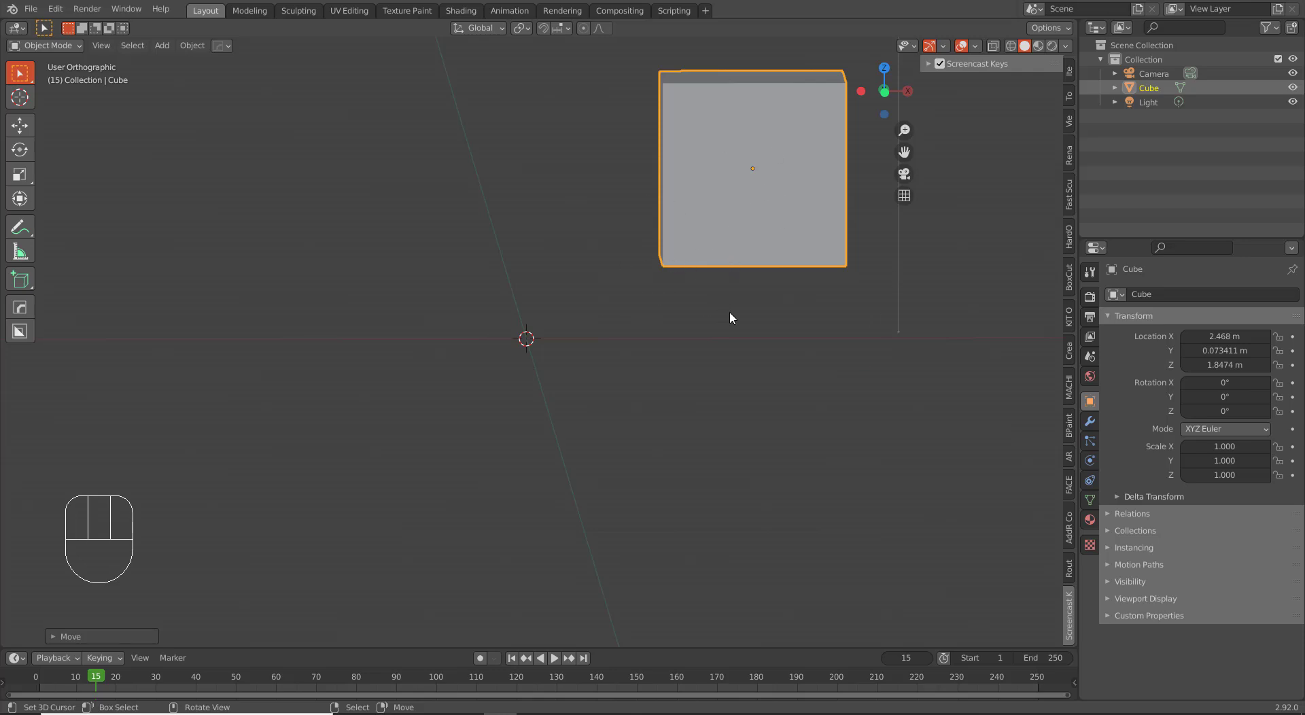
pyautogui.press('g')
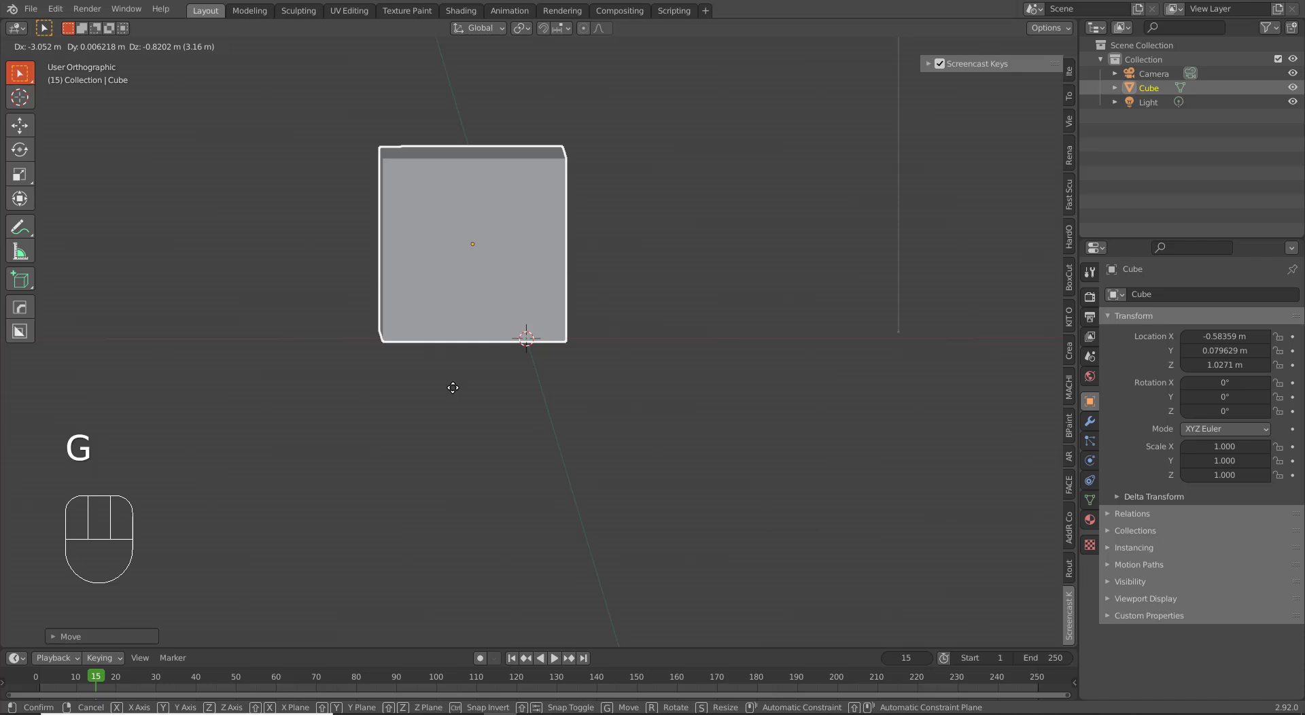
pyautogui.rightClick(453, 391)
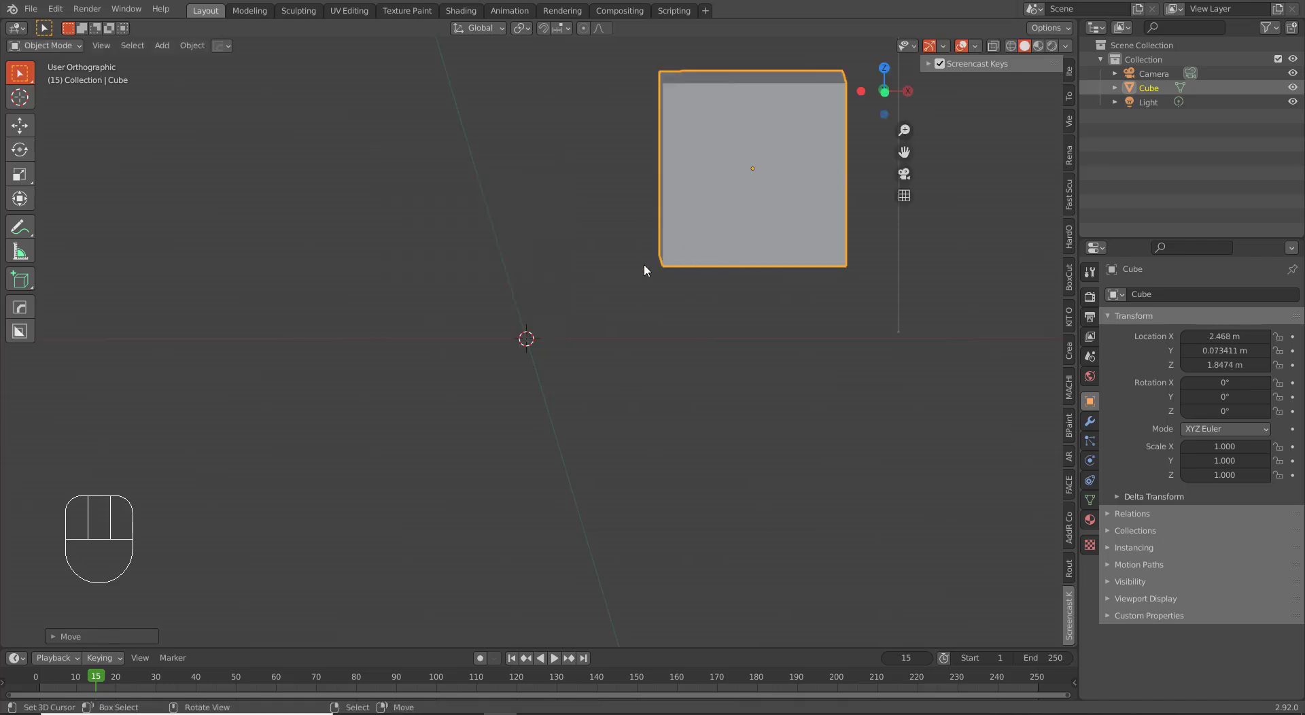
pyautogui.press('ctrl+z')
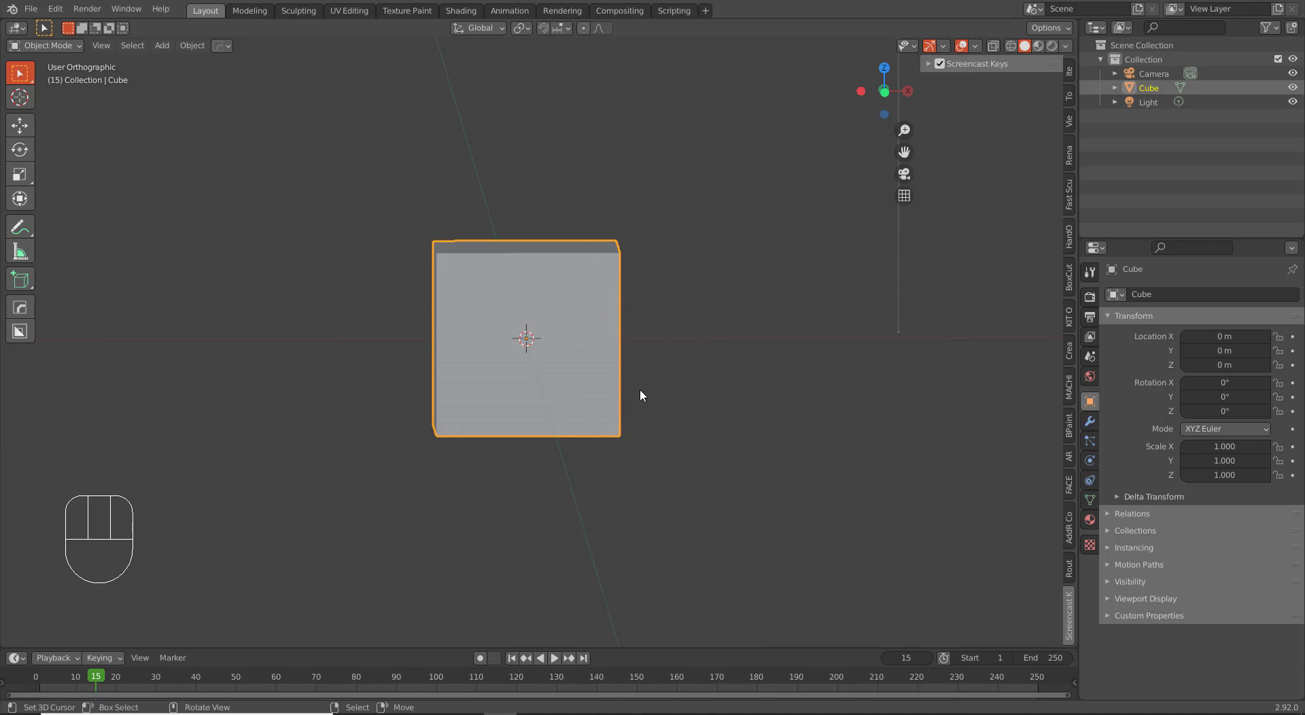
pyautogui.press('r')
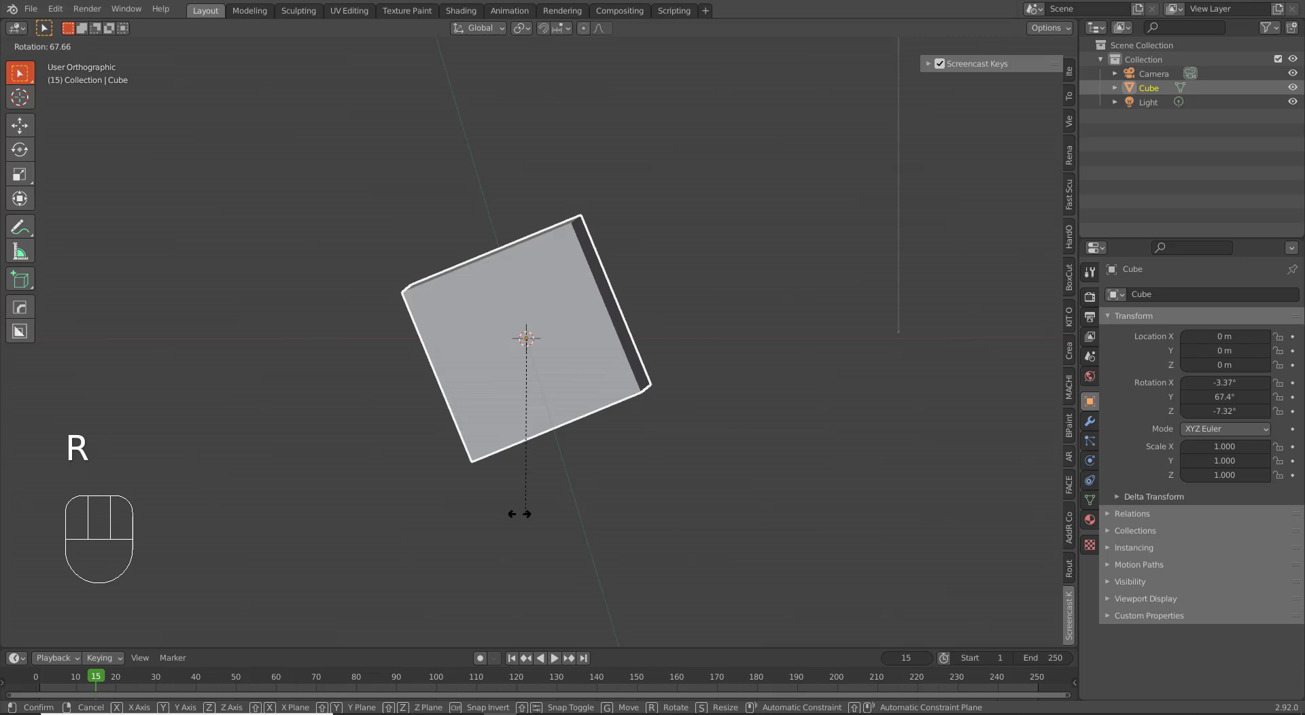
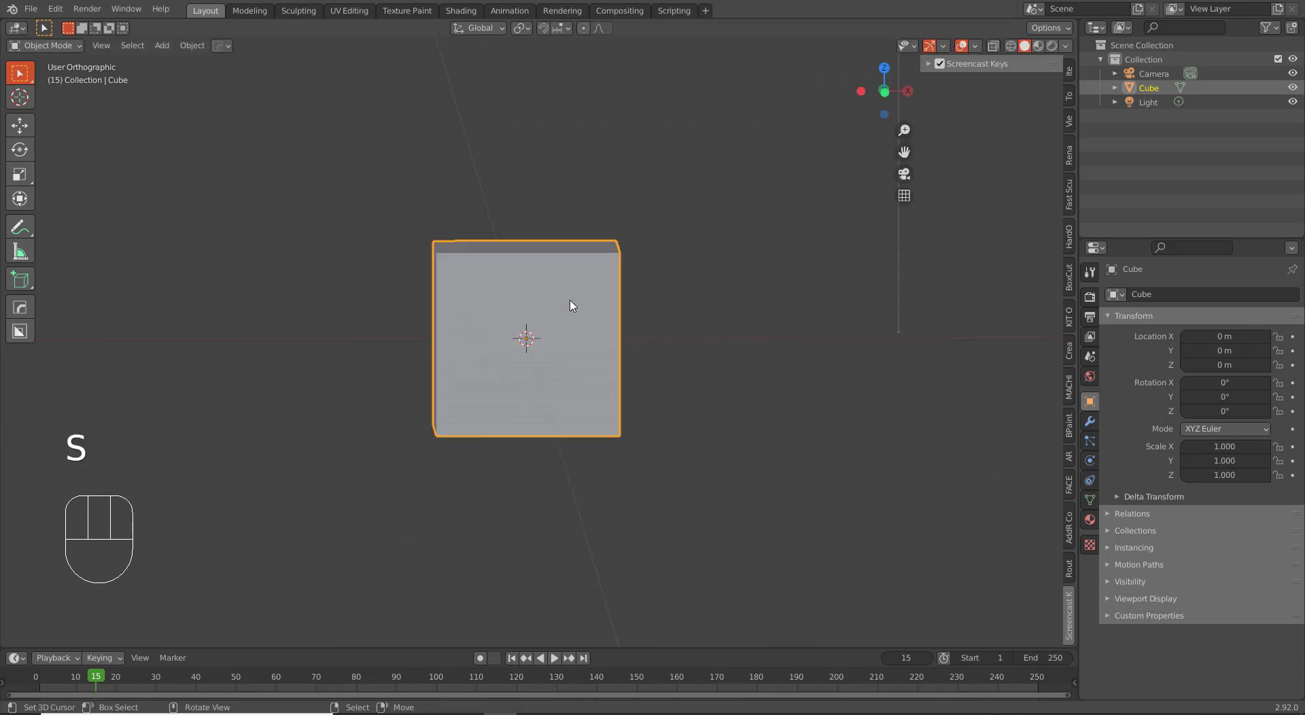
# - In Edit Mode move a side face and top edge, switch through edge and face select, then return to Object Mode
pyautogui.press('Tab')
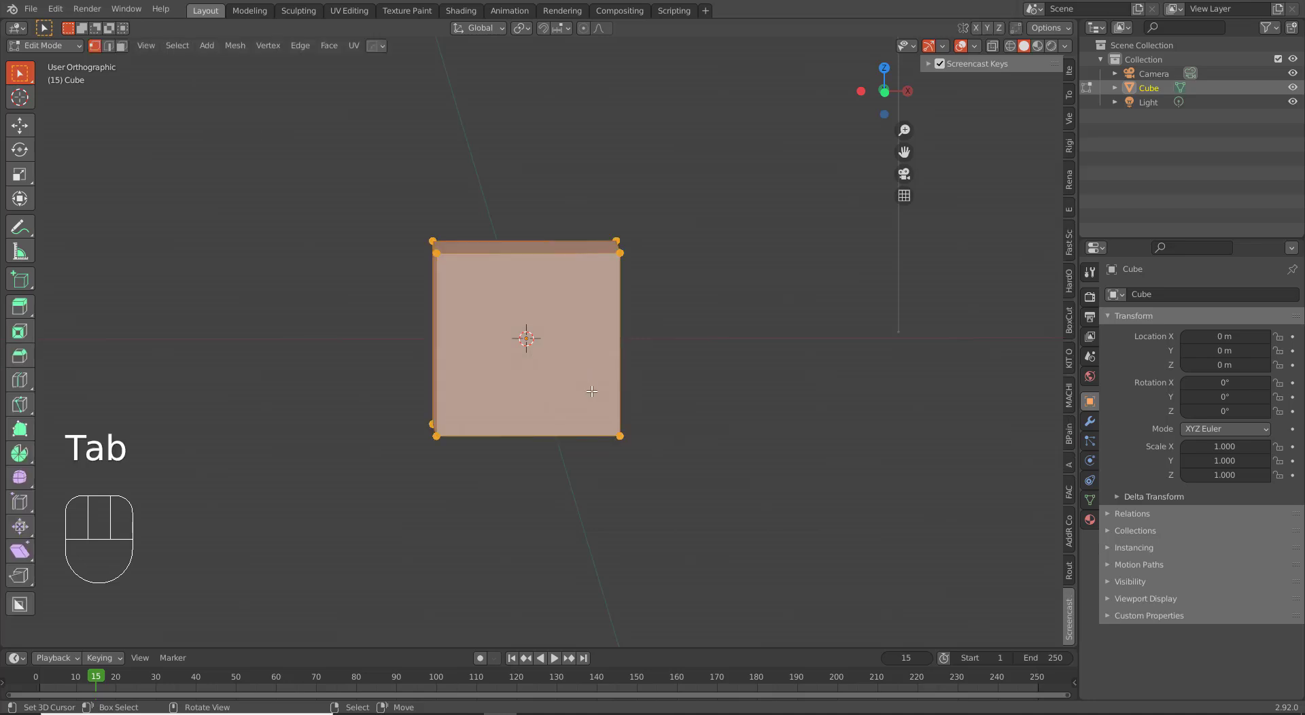
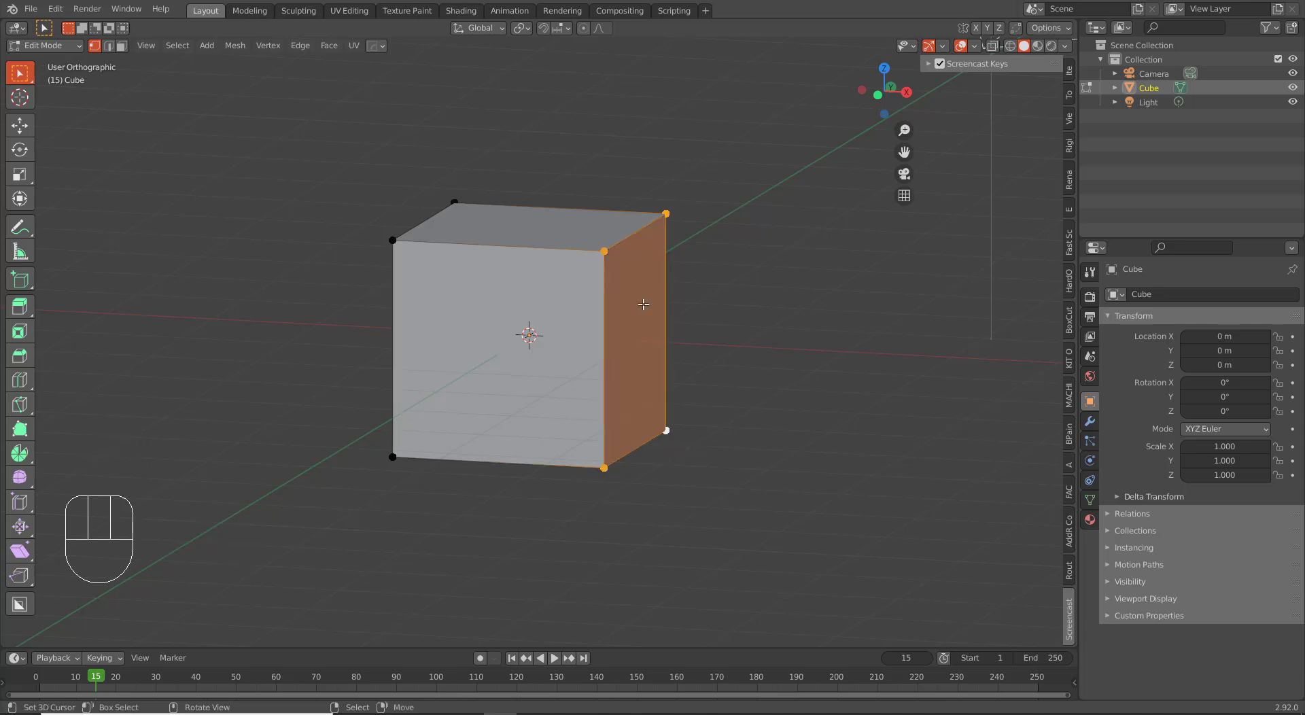
pyautogui.press('g')
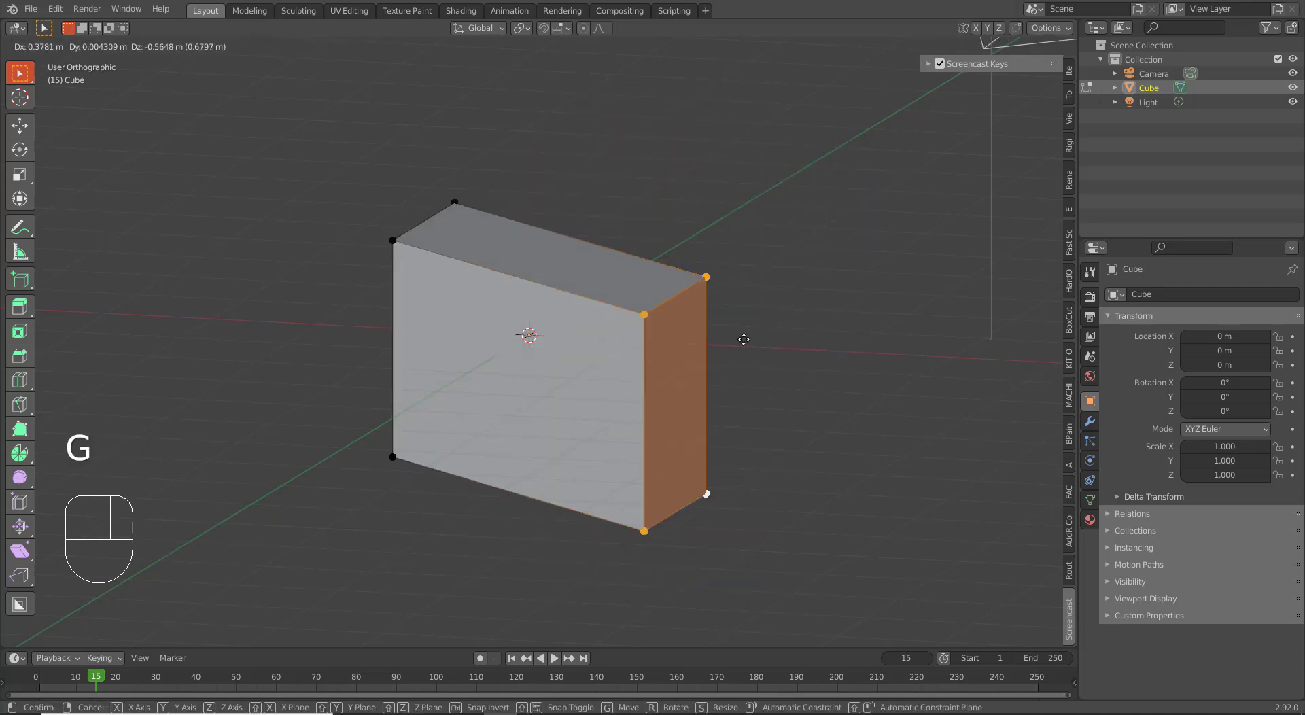
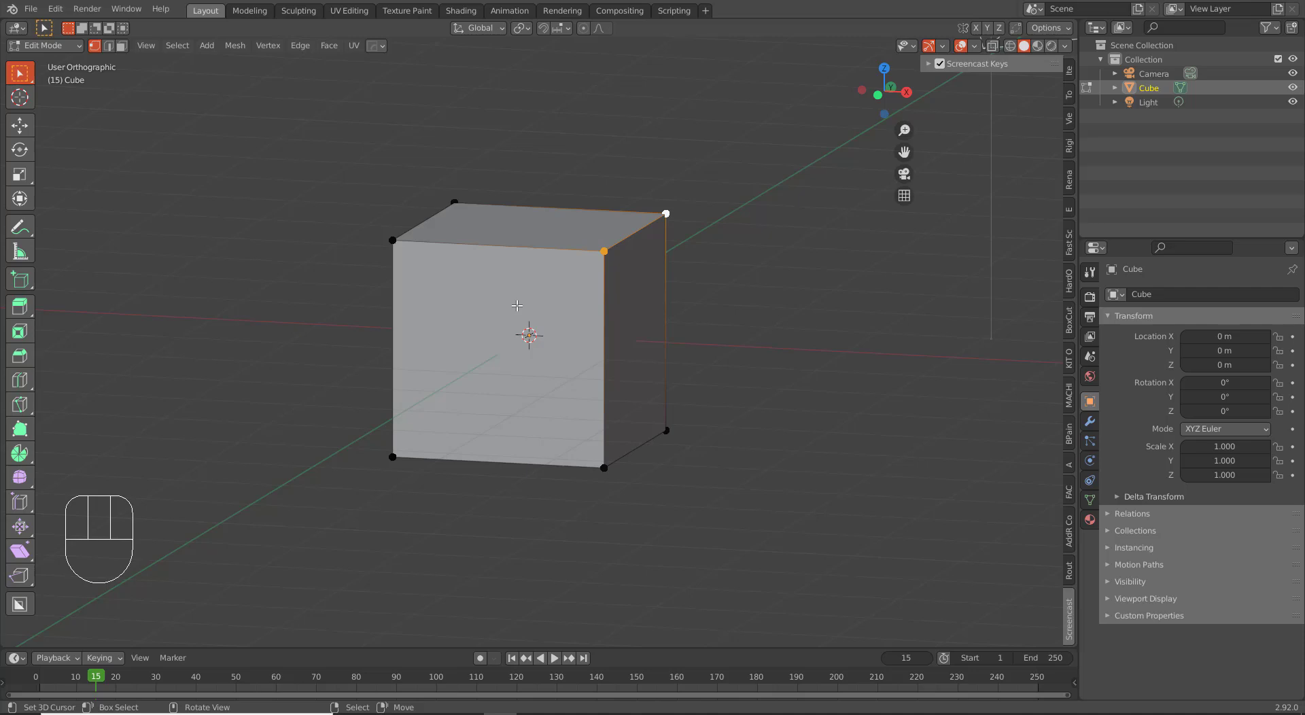
pyautogui.press('2')
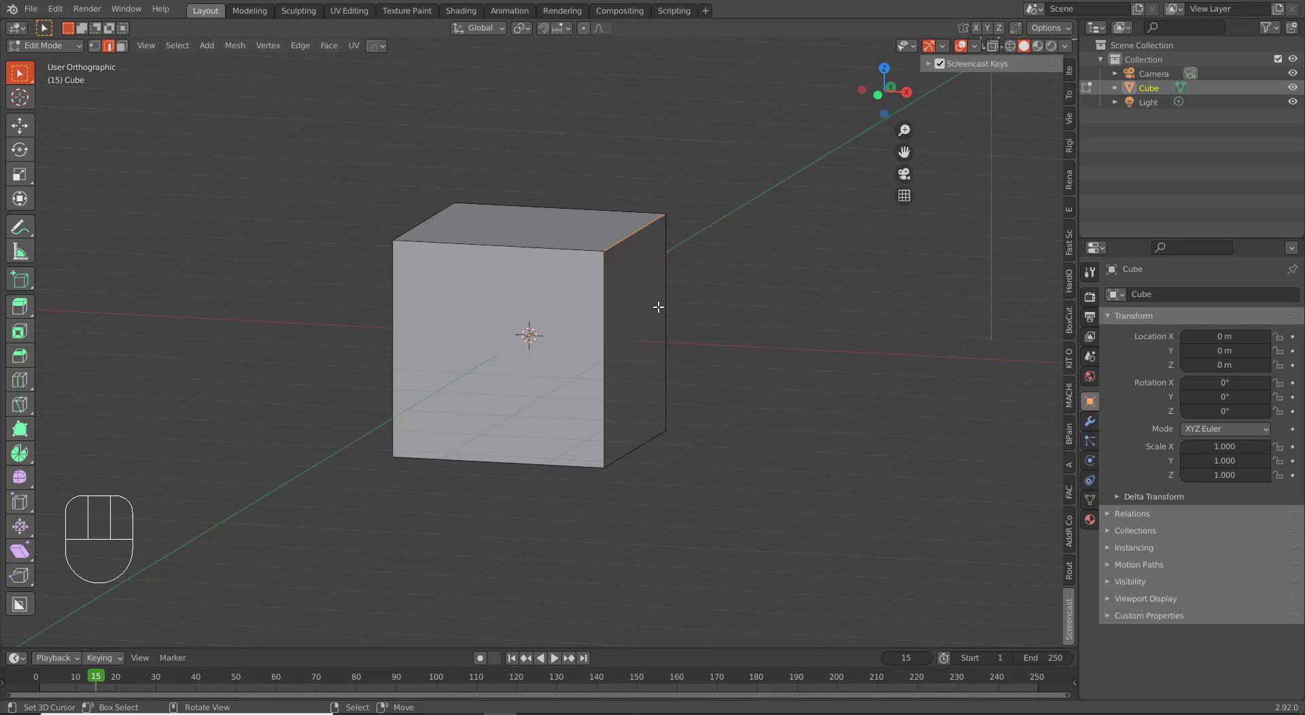
pyautogui.press('g')
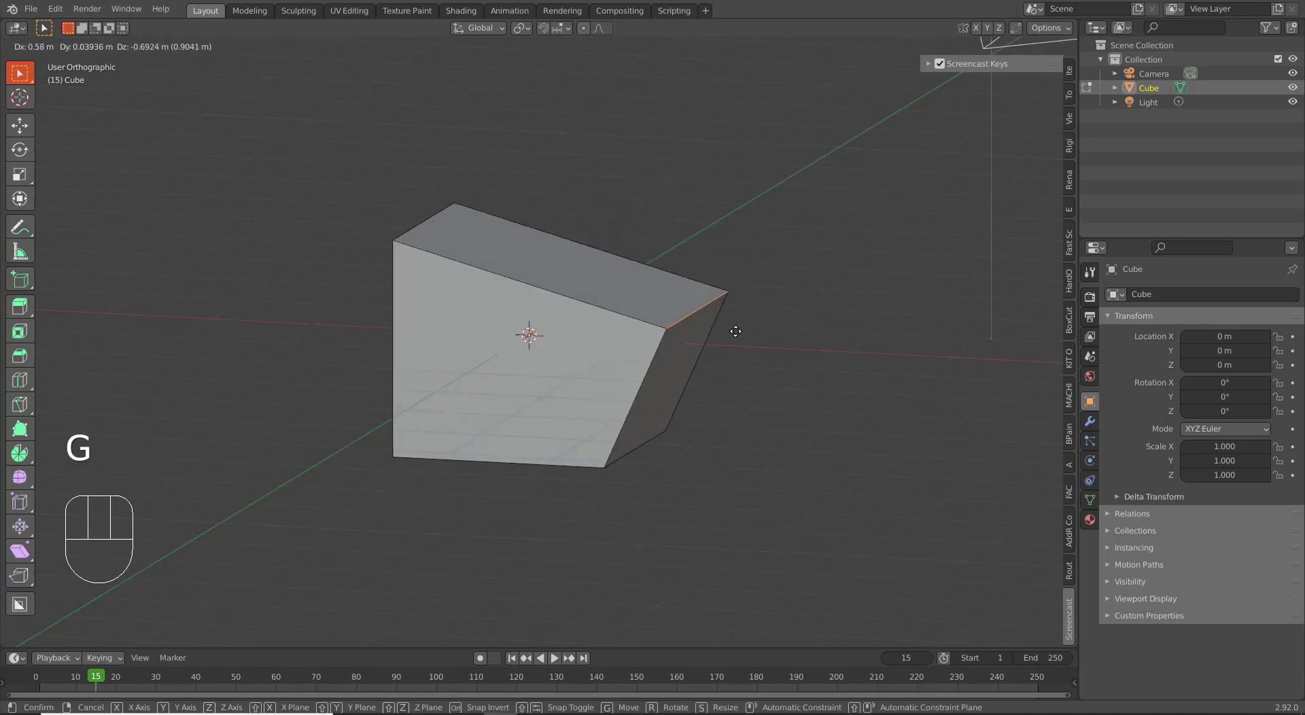
pyautogui.rightClick(678, 303)
pyautogui.press('g')
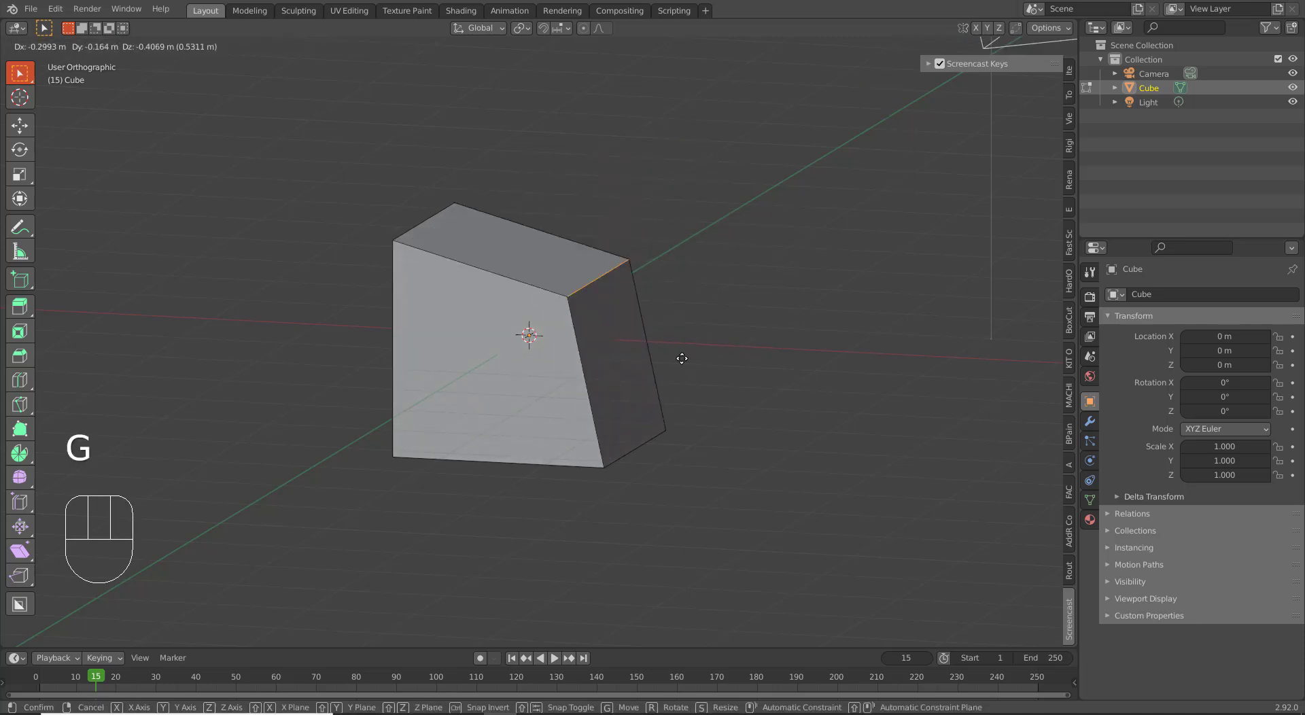
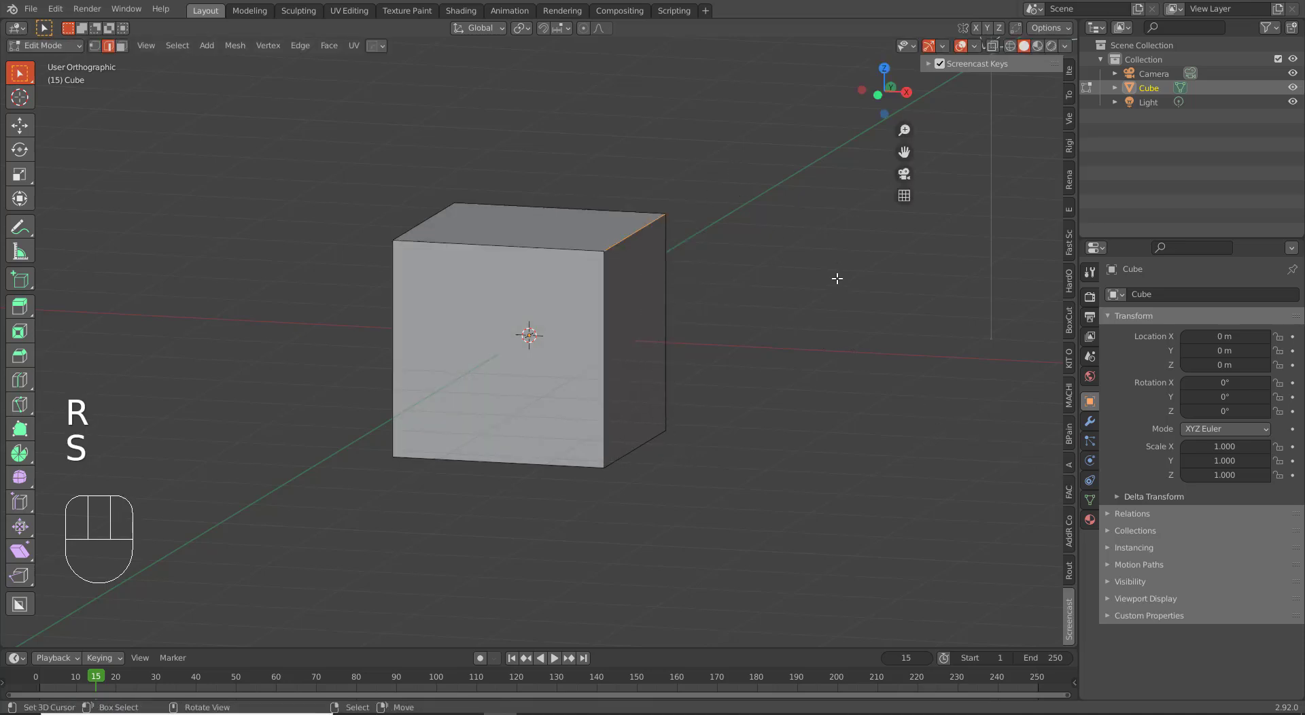
pyautogui.press('3')
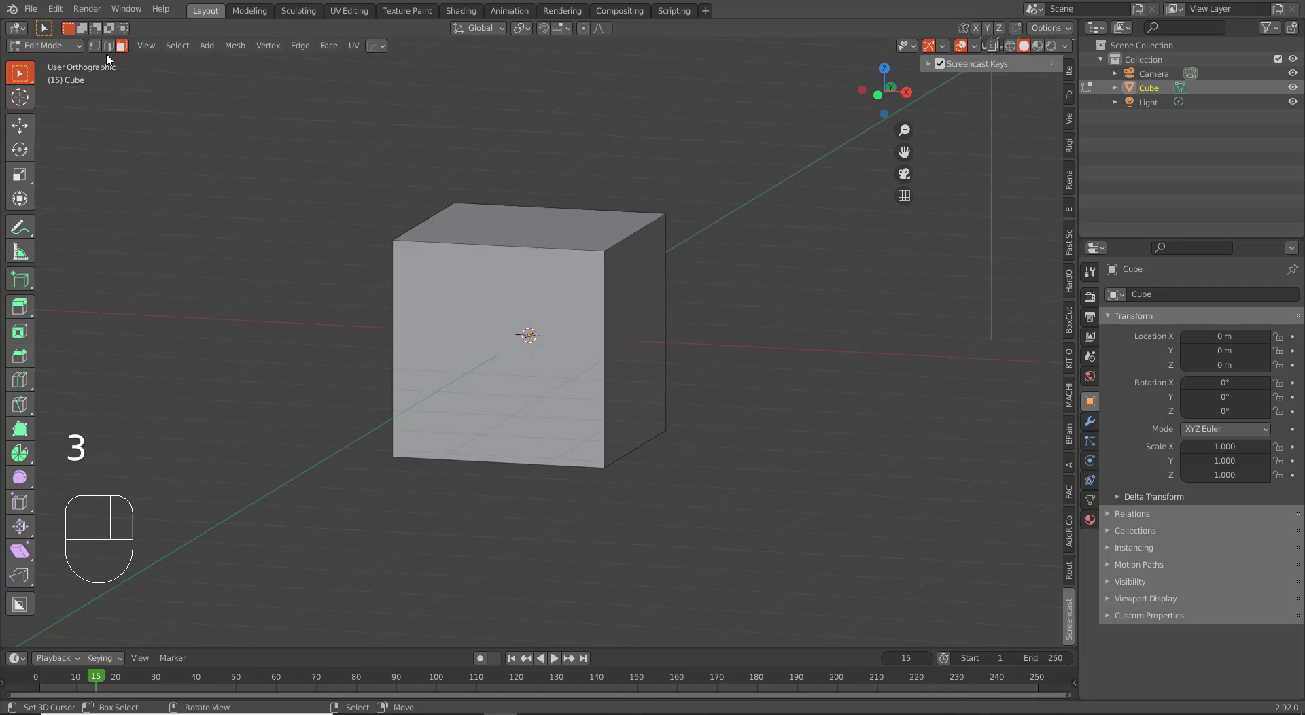
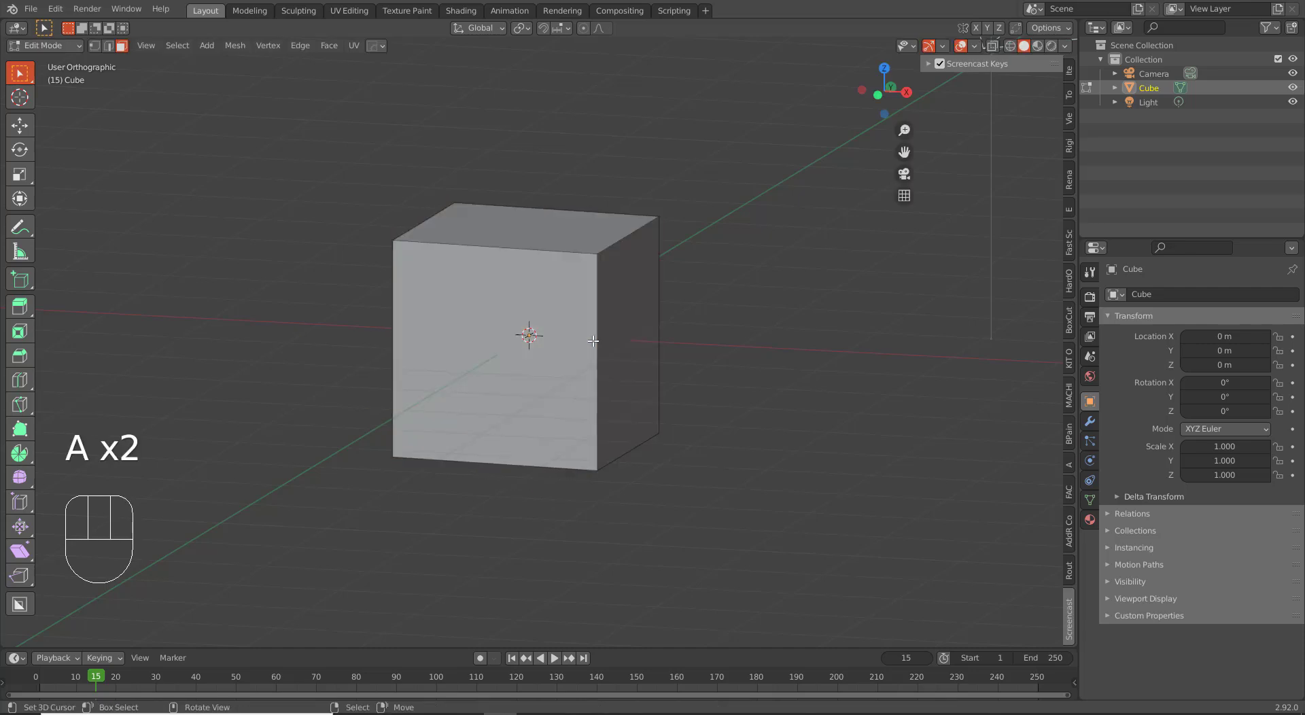
pyautogui.press('KP_1')
pyautogui.press('Tab')
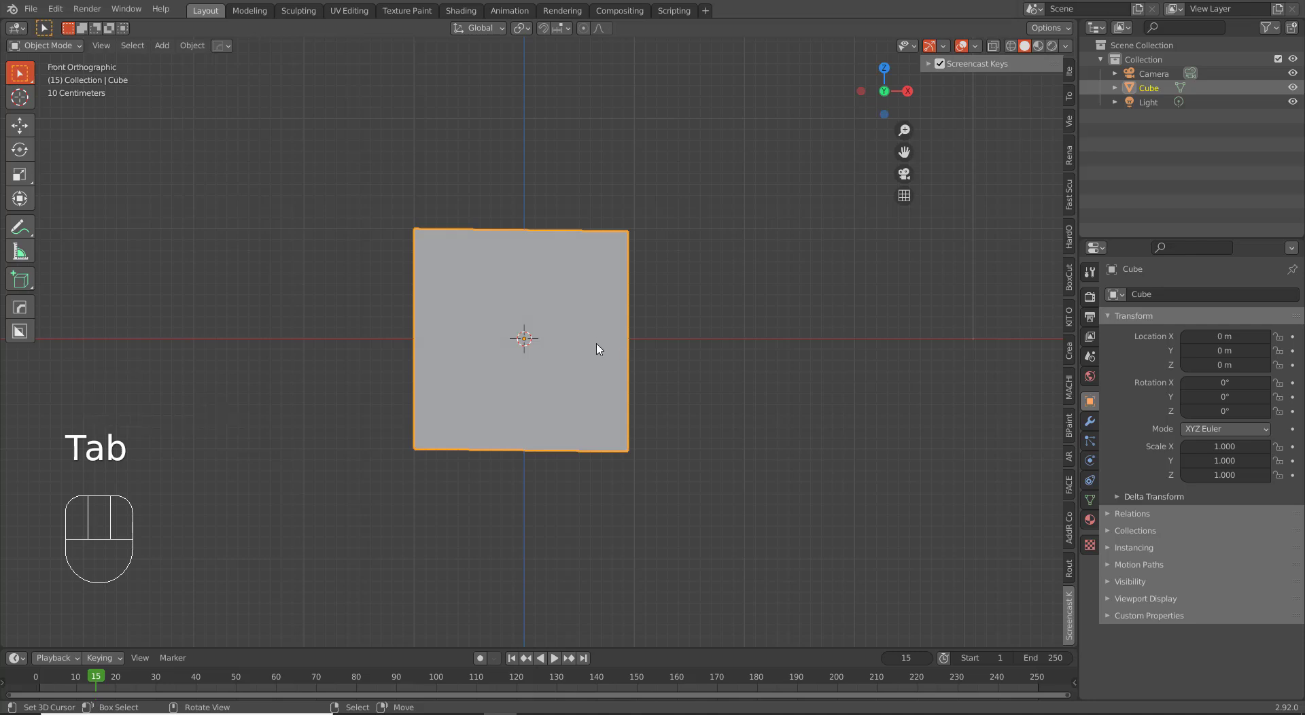
# - Delete the default cube, leaving only the camera and light in front view
pyautogui.press('x')
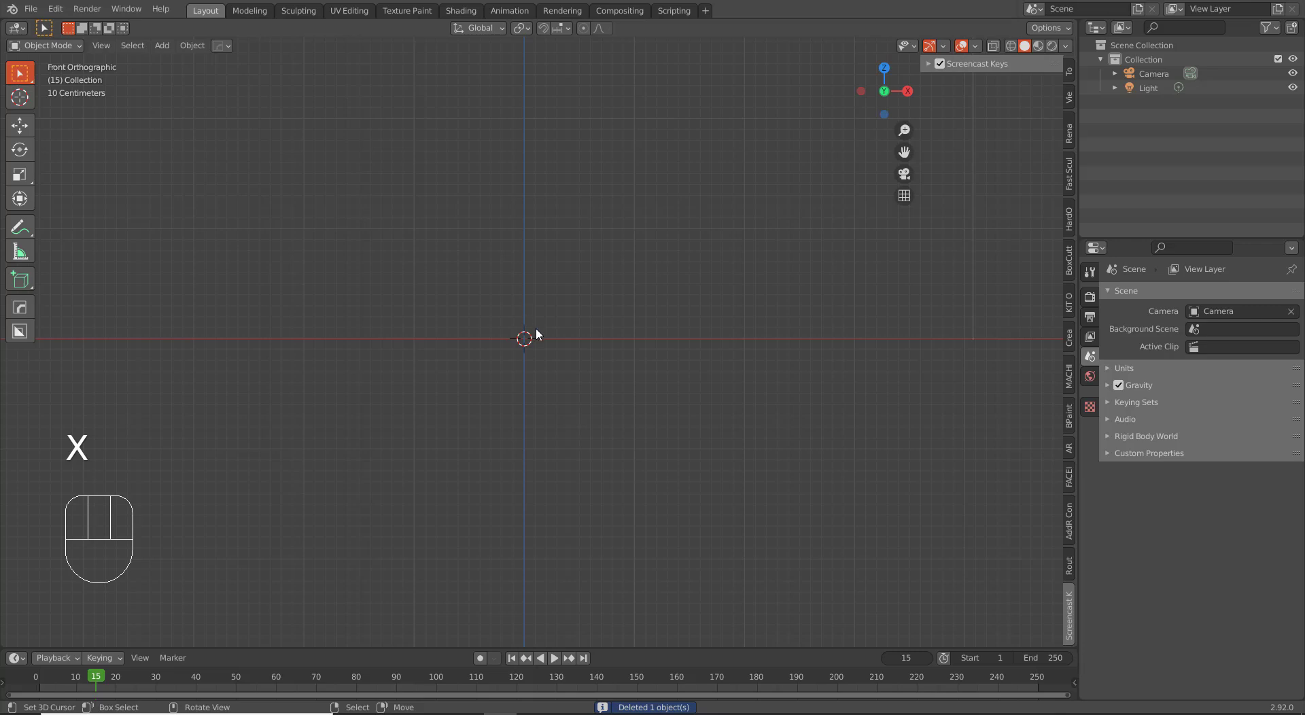
pyautogui.moveTo(577, 317); pyautogui.dragTo(603, 328)
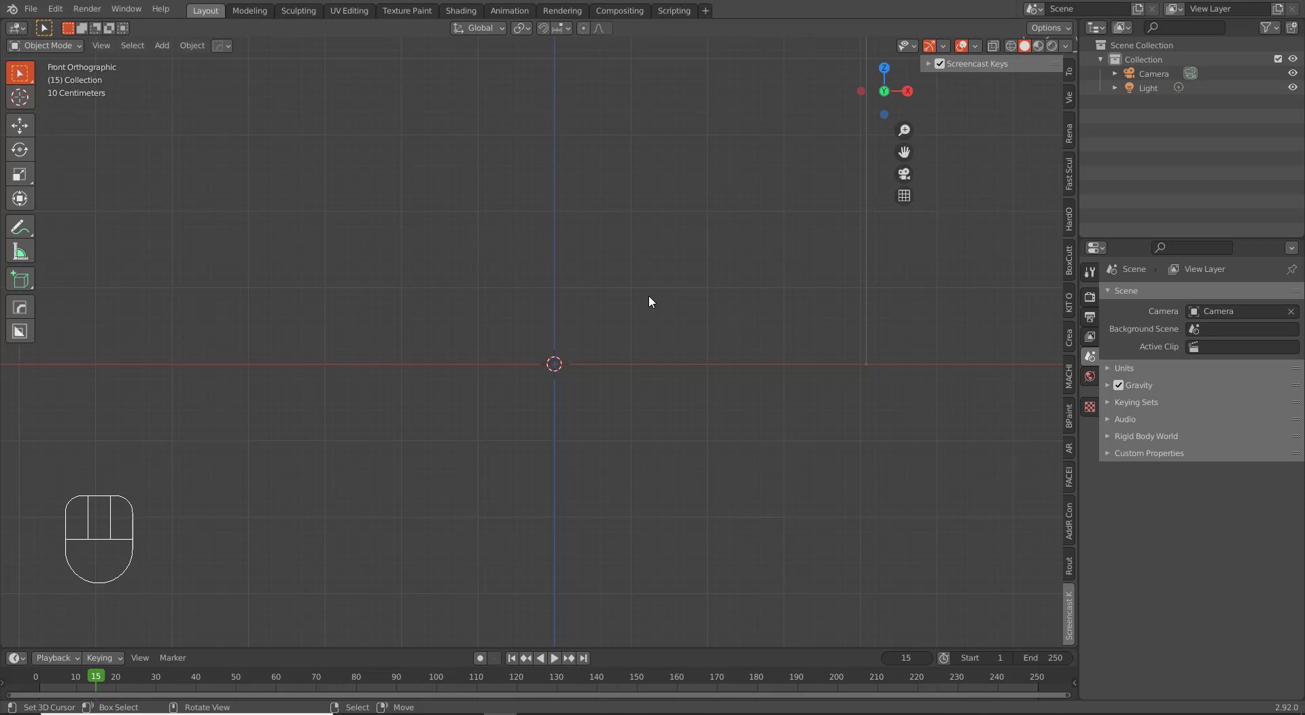
pyautogui.press('shift+a')
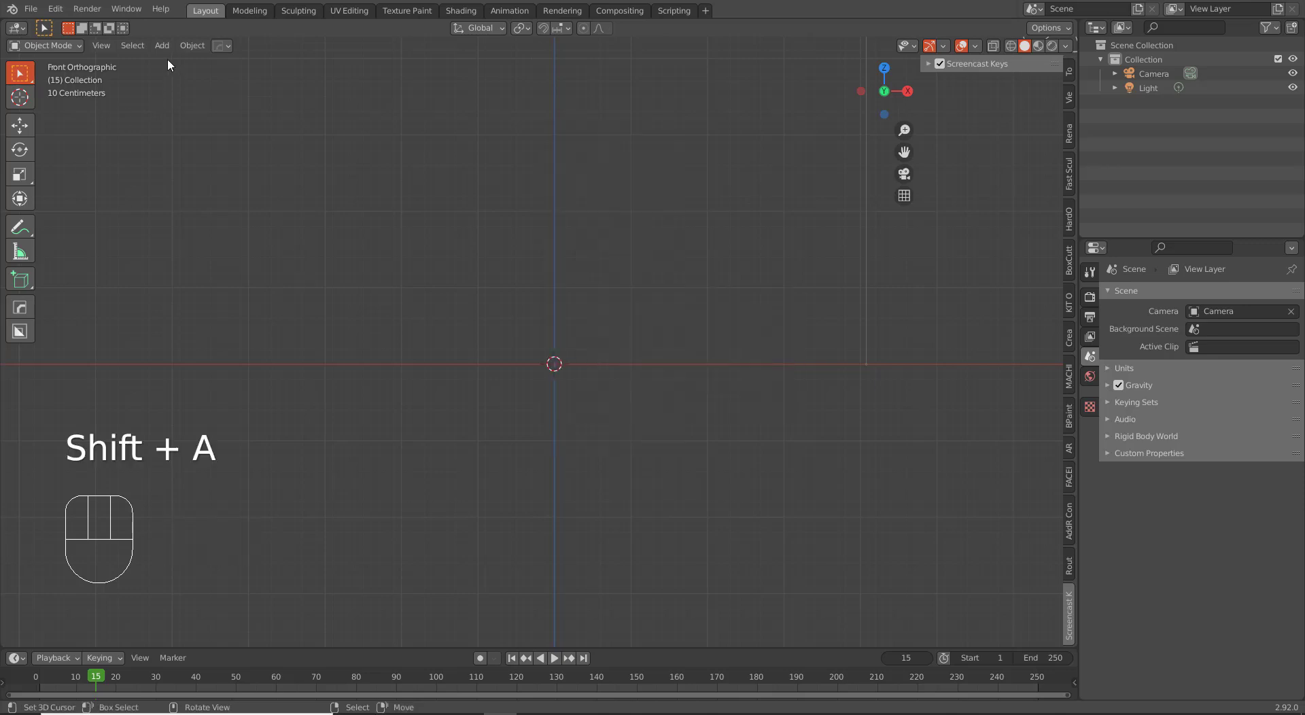
pyautogui.click(172, 51)
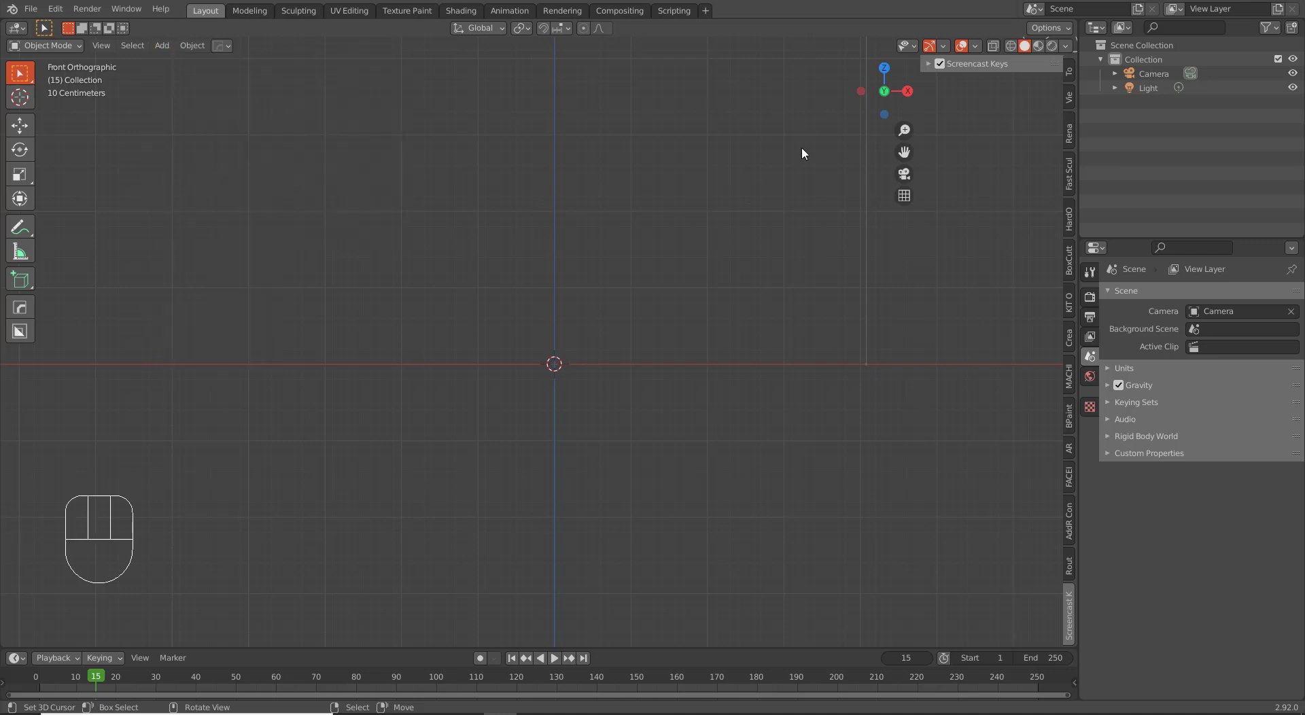
# - Add sonic-sheet.jpg as a reference image empty with Depth set to Front
pyautogui.press('shift+a')
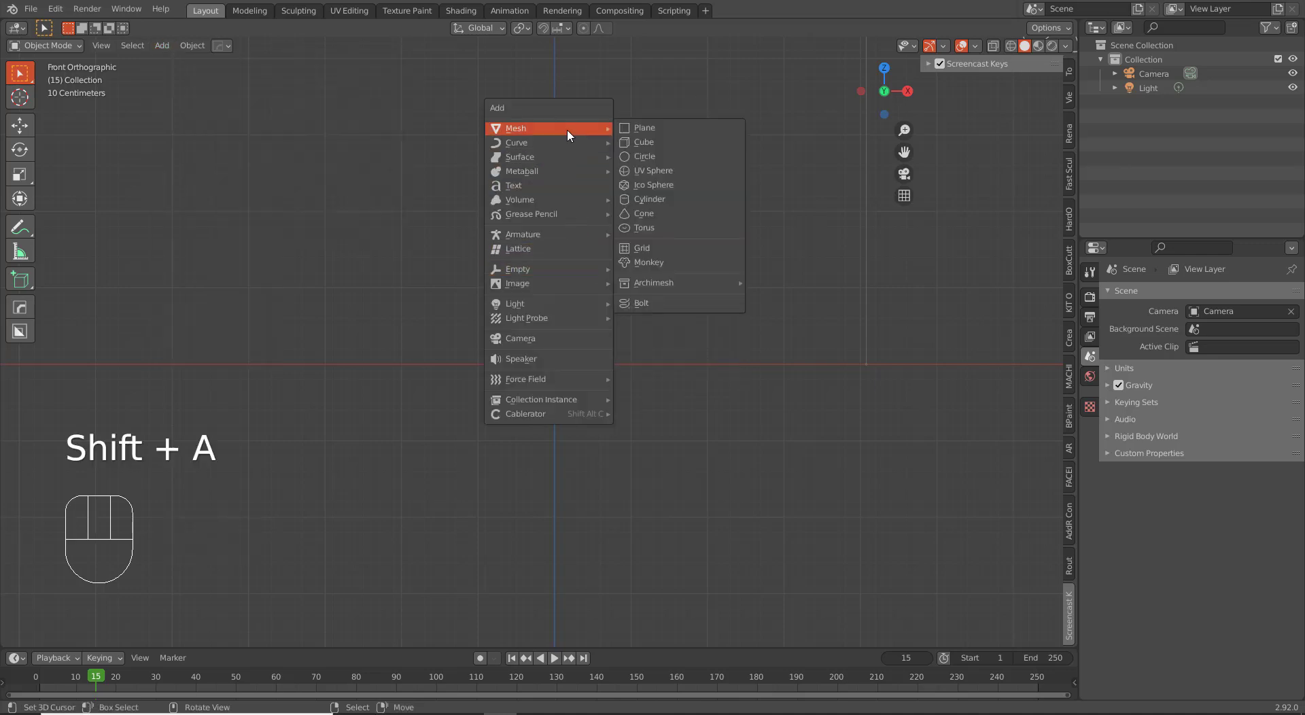
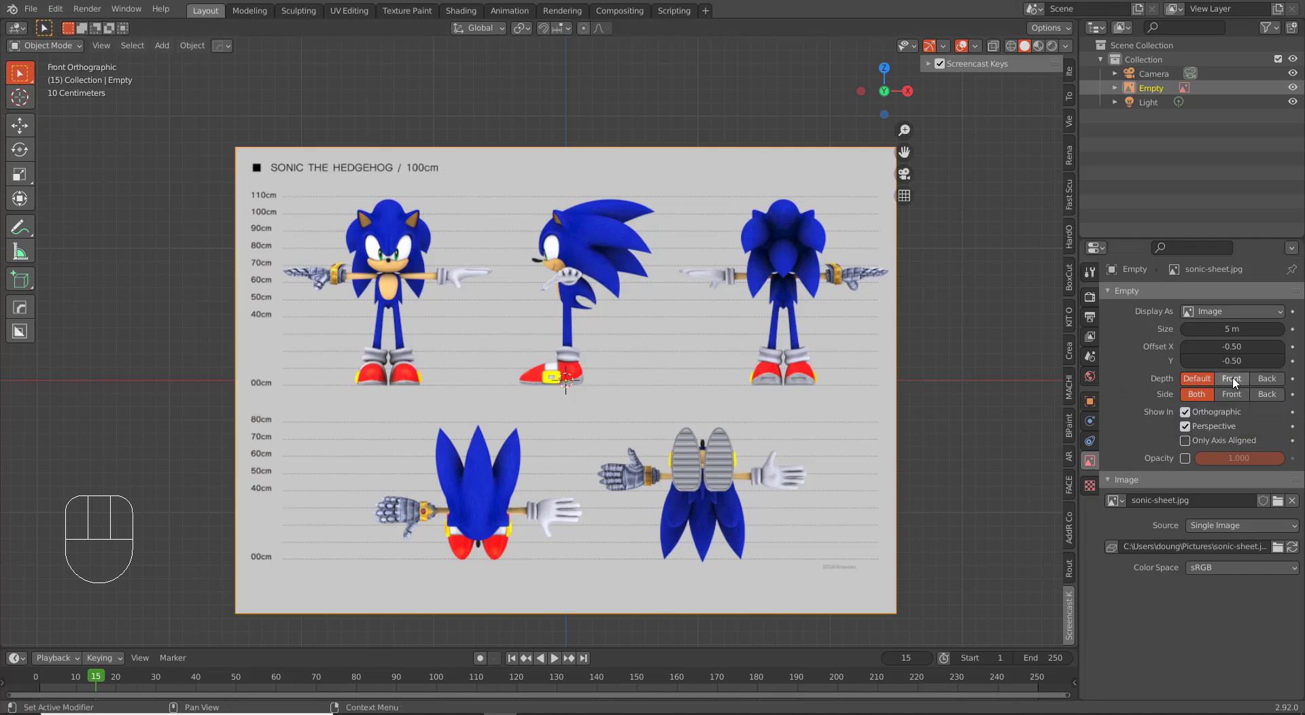
pyautogui.click(1240, 385)
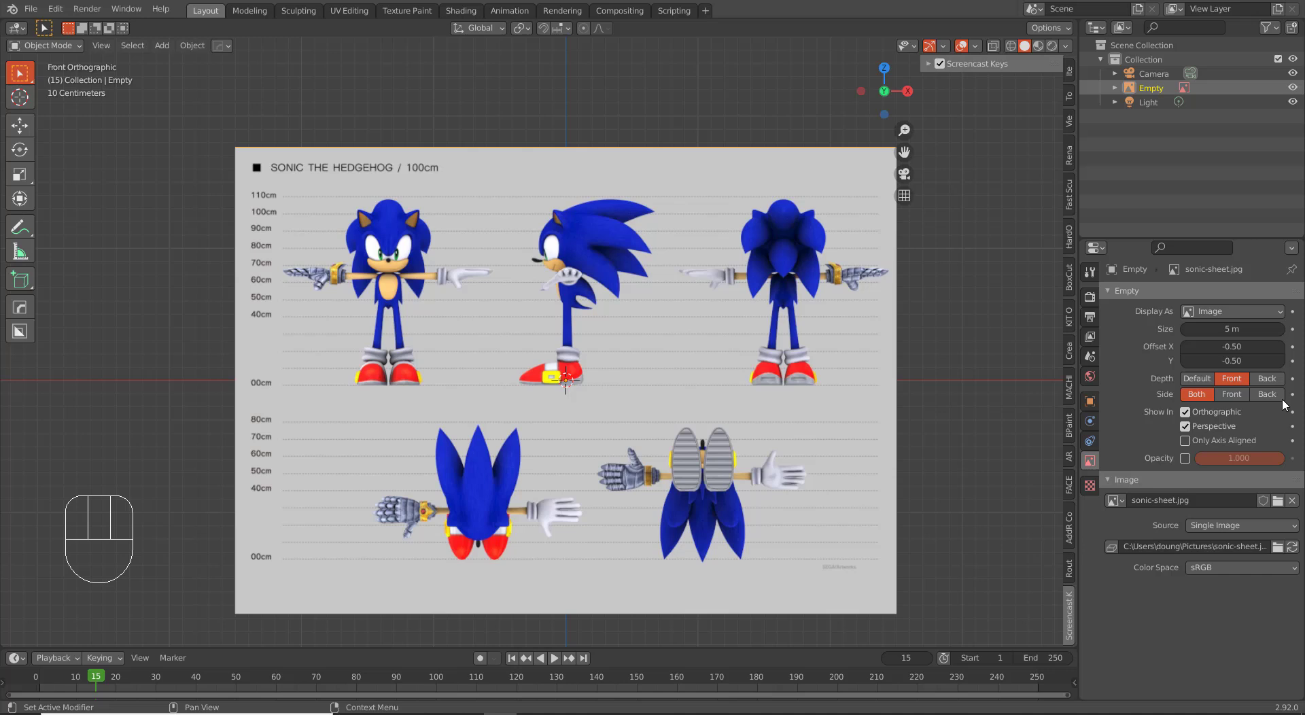
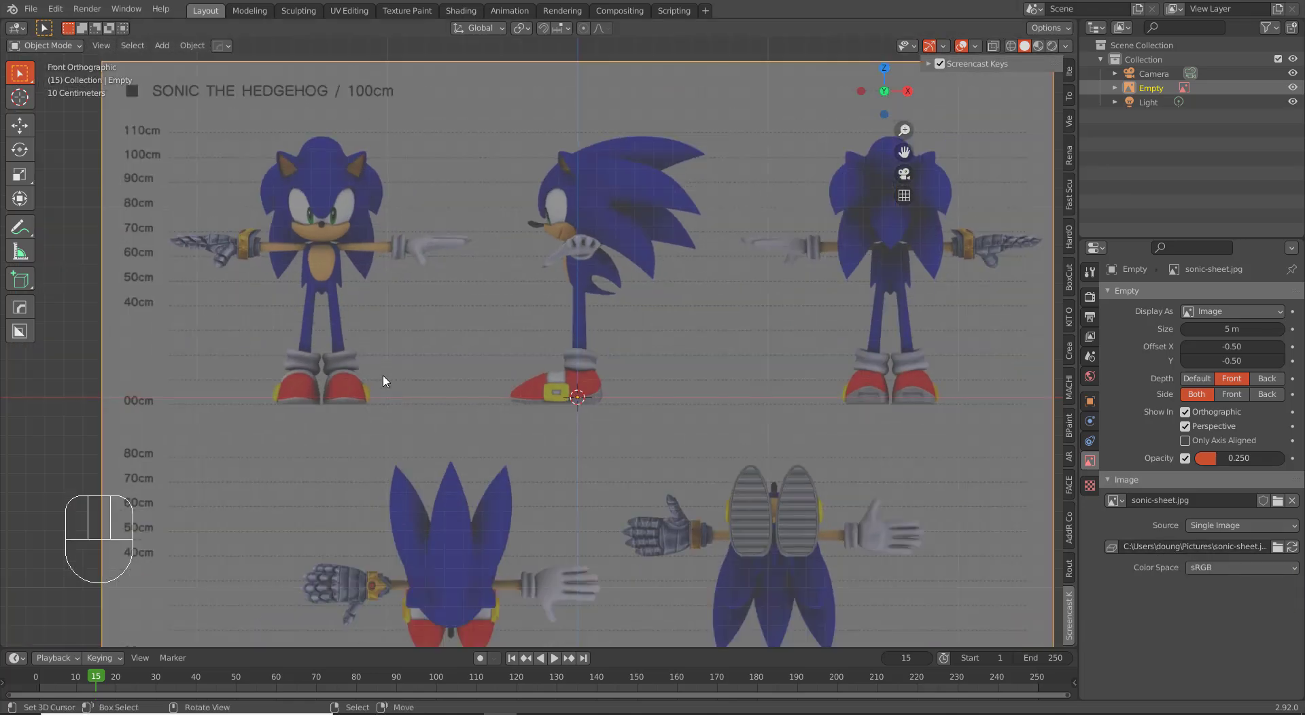
# - Slide the reference sheet along X toward the origin and zoom in on Sonic's feet to check
pyautogui.press('g')
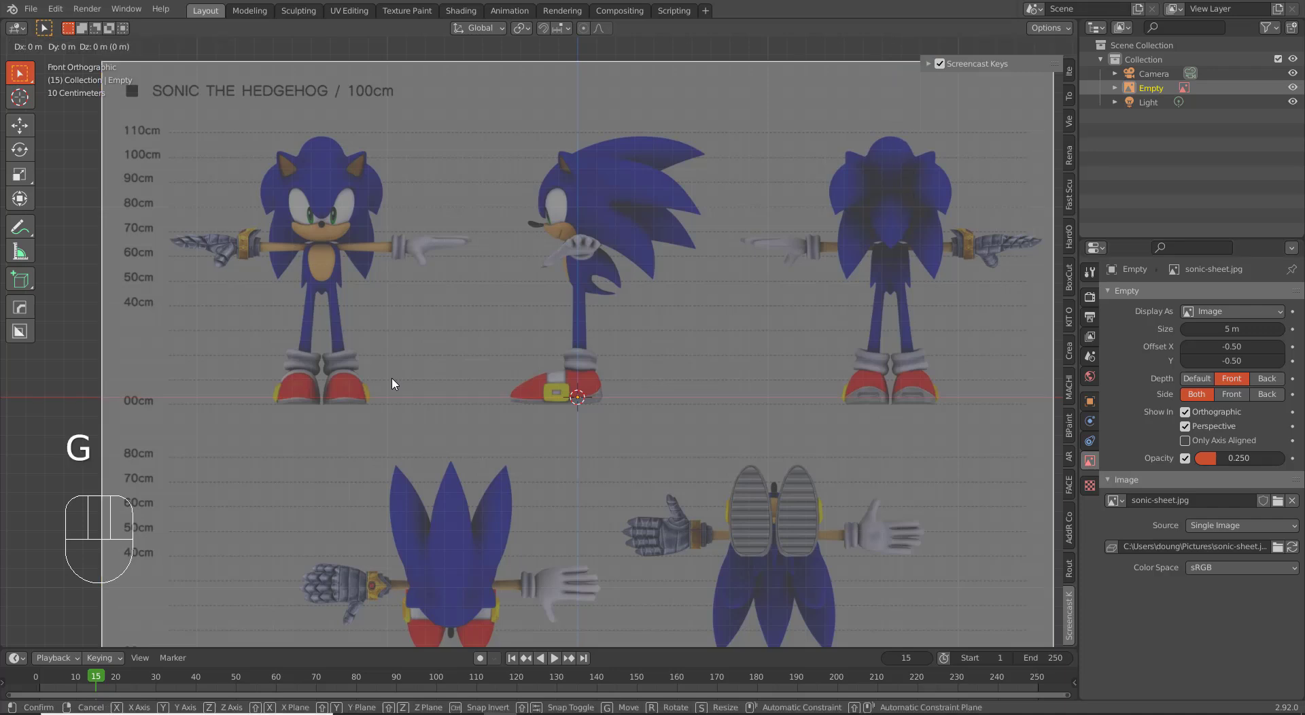
pyautogui.press('x')
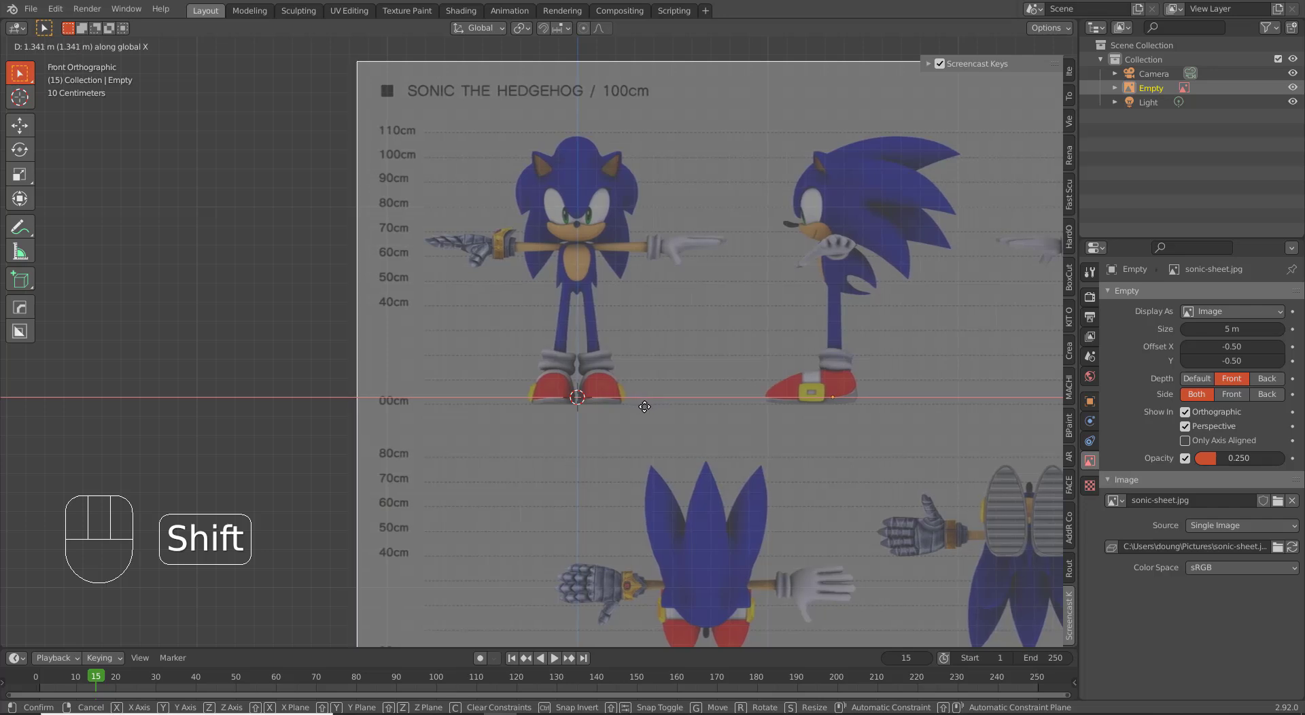
pyautogui.click(656, 411)
pyautogui.moveTo(704, 372); pyautogui.dragTo(637, 409)
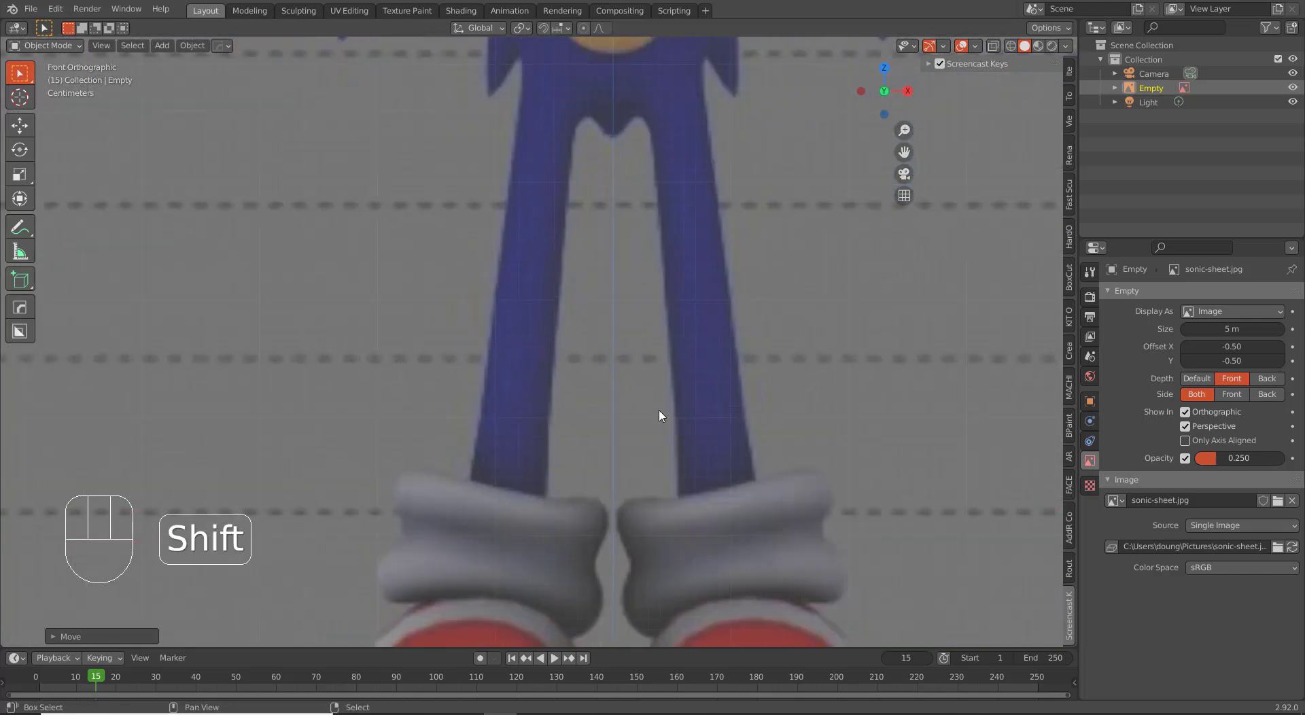
pyautogui.moveTo(619, 401); pyautogui.dragTo(575, 319)
pyautogui.moveTo(607, 452); pyautogui.dragTo(564, 332)
pyautogui.middleClick(595, 414)
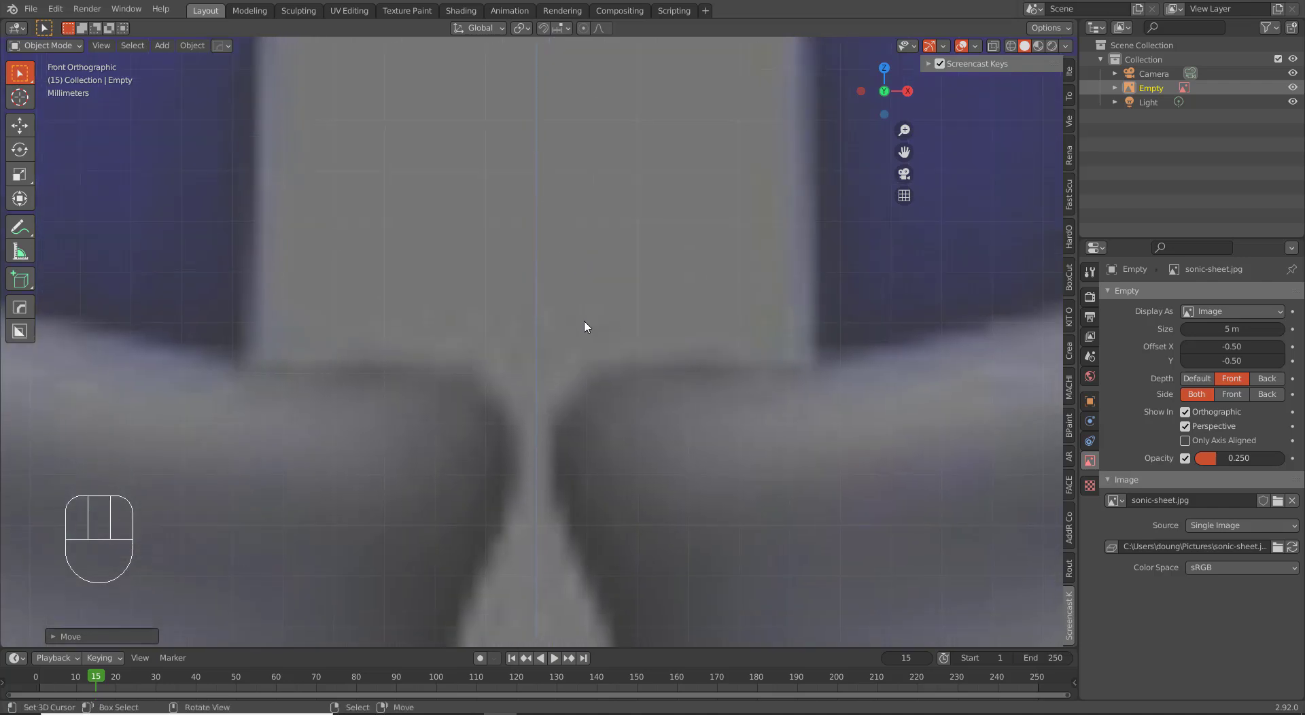
# - Nudge the sheet along X so front Sonic is centred on the origin, then zoom out to the whole sheet
pyautogui.press('g')
pyautogui.press('x')
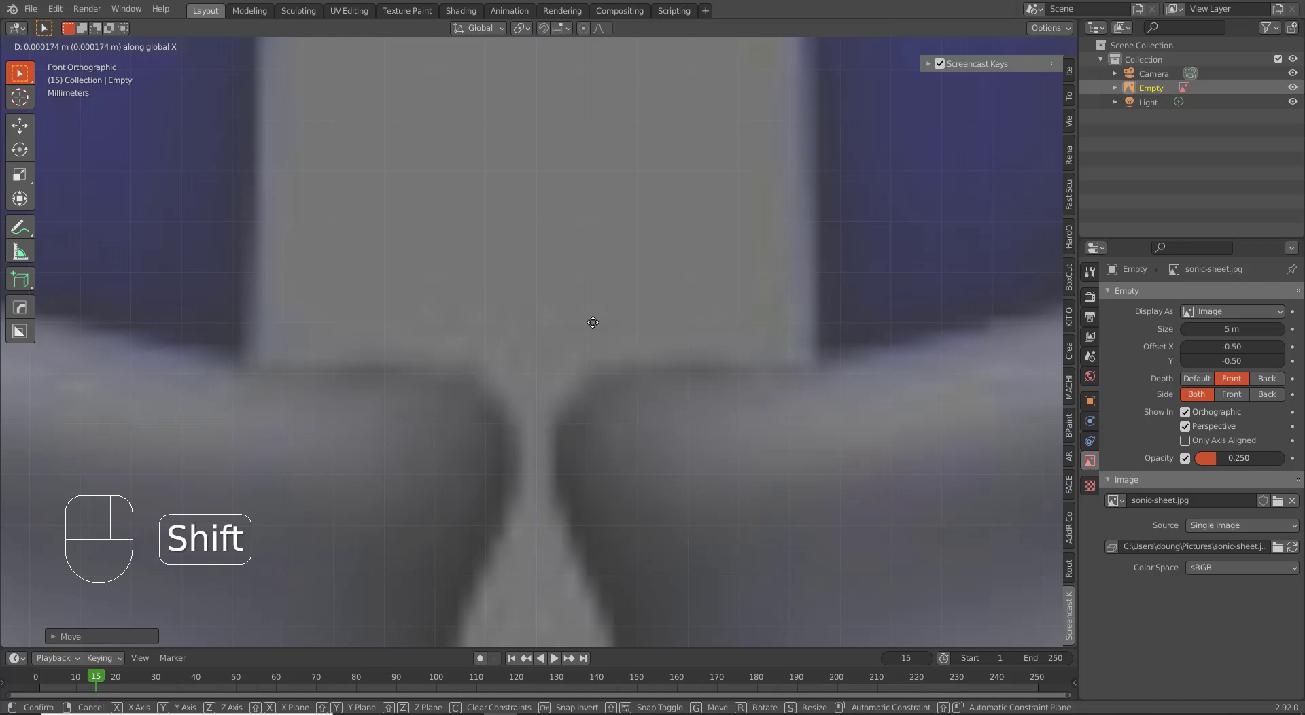
pyautogui.click(598, 326)
pyautogui.moveTo(592, 275); pyautogui.dragTo(589, 375)
pyautogui.moveTo(589, 332); pyautogui.dragTo(590, 390)
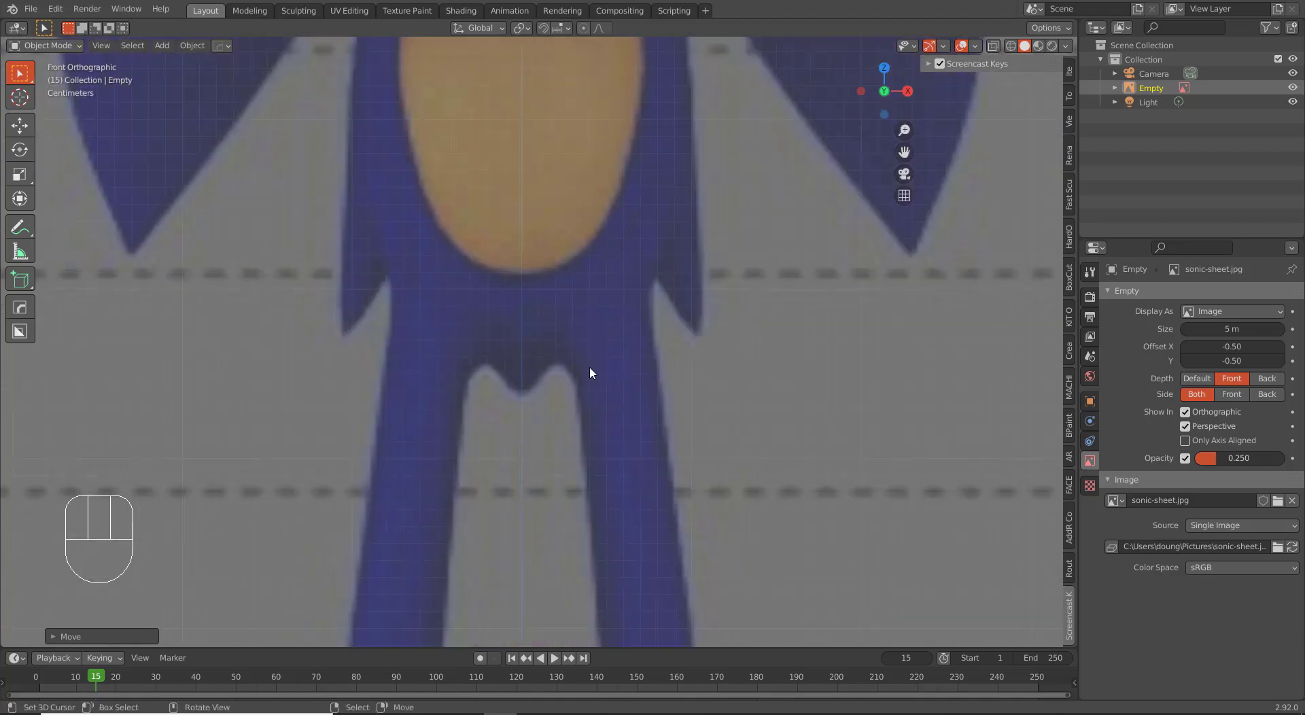
pyautogui.middleClick(569, 310)
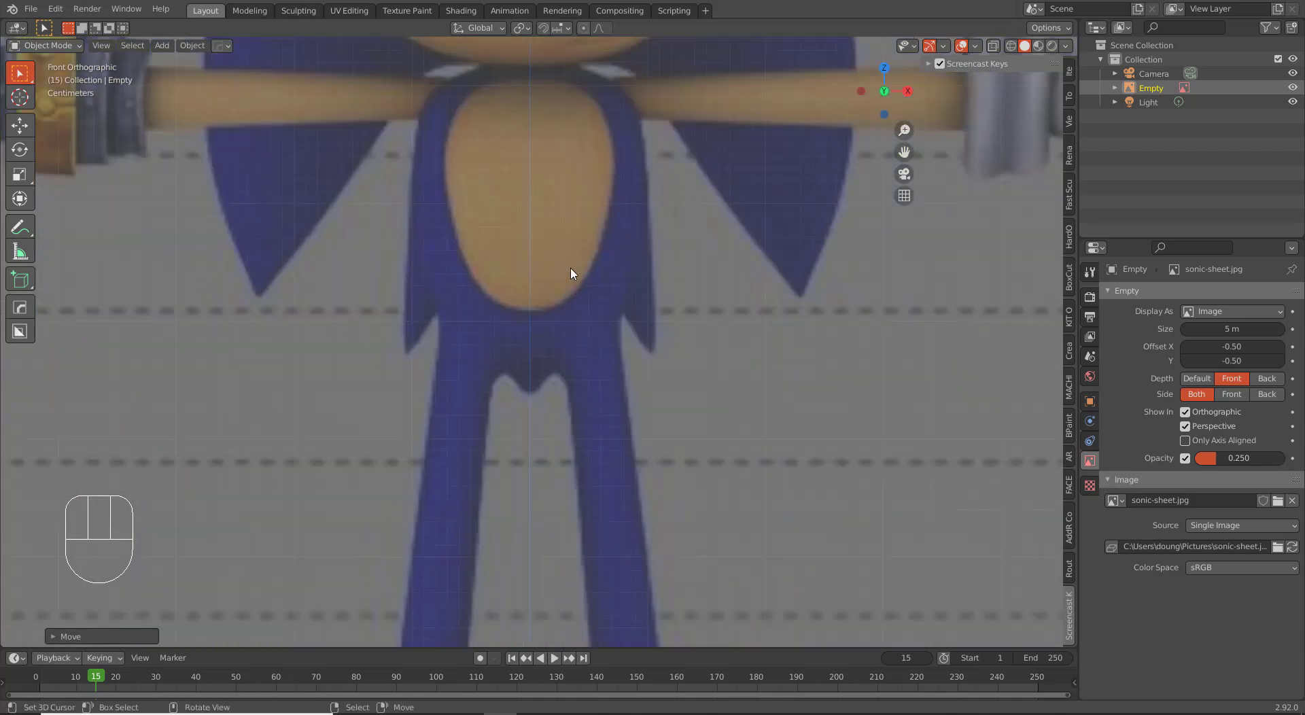
pyautogui.moveTo(577, 272); pyautogui.dragTo(595, 355)
pyautogui.moveTo(581, 361); pyautogui.dragTo(573, 426)
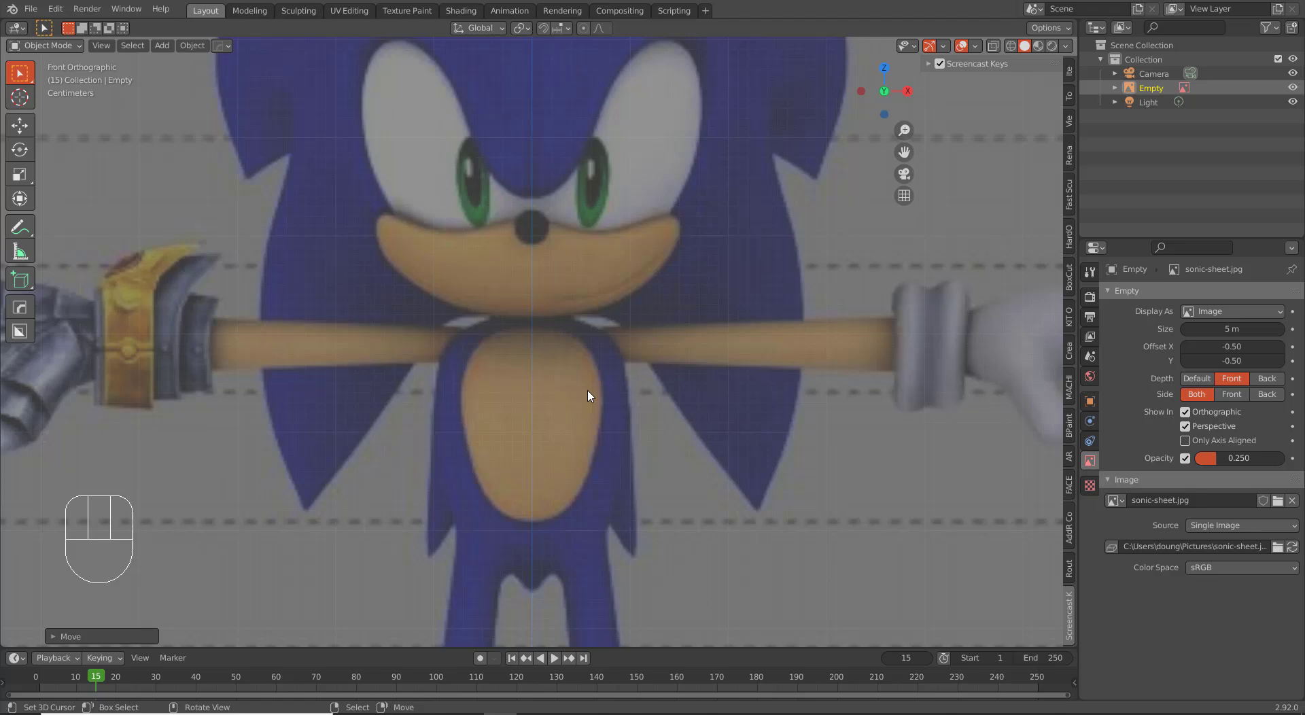
pyautogui.moveTo(592, 425); pyautogui.dragTo(492, 324)
pyautogui.middleClick(538, 416)
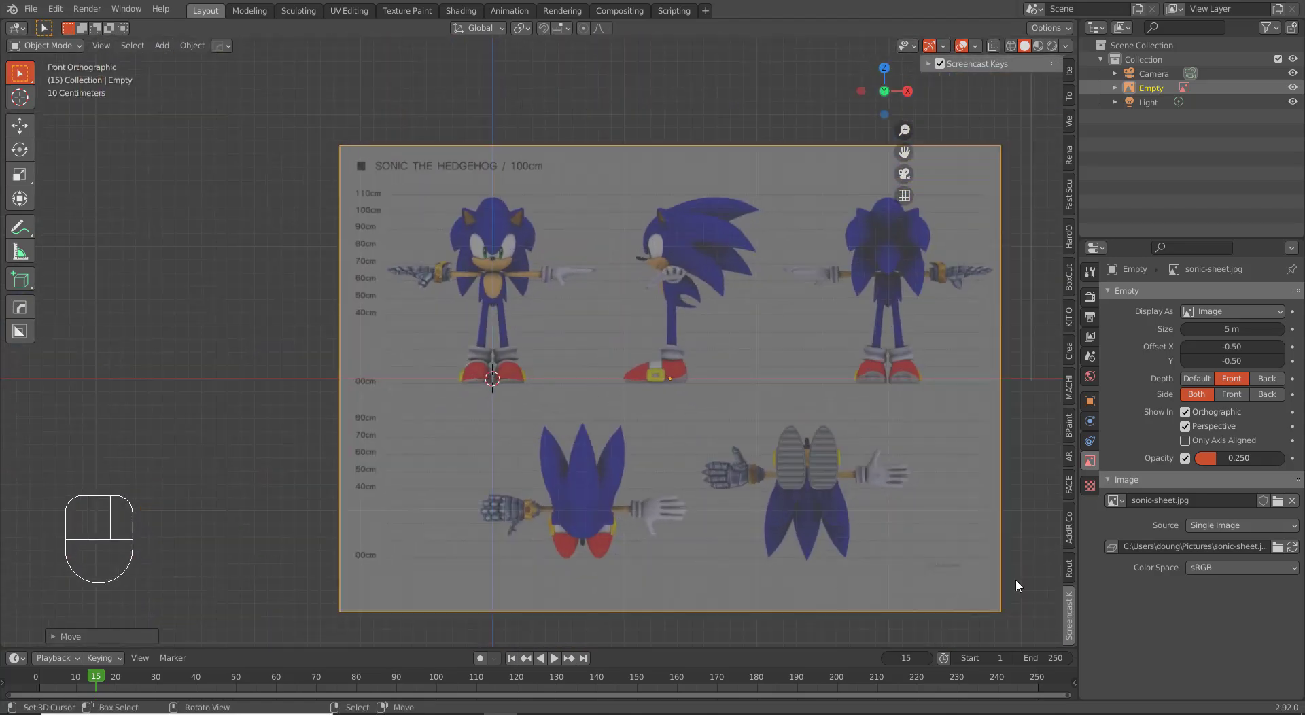
pyautogui.rightClick(682, 334)
# - From top view push the reference sheet backward along the Y axis
pyautogui.press('KP_7')
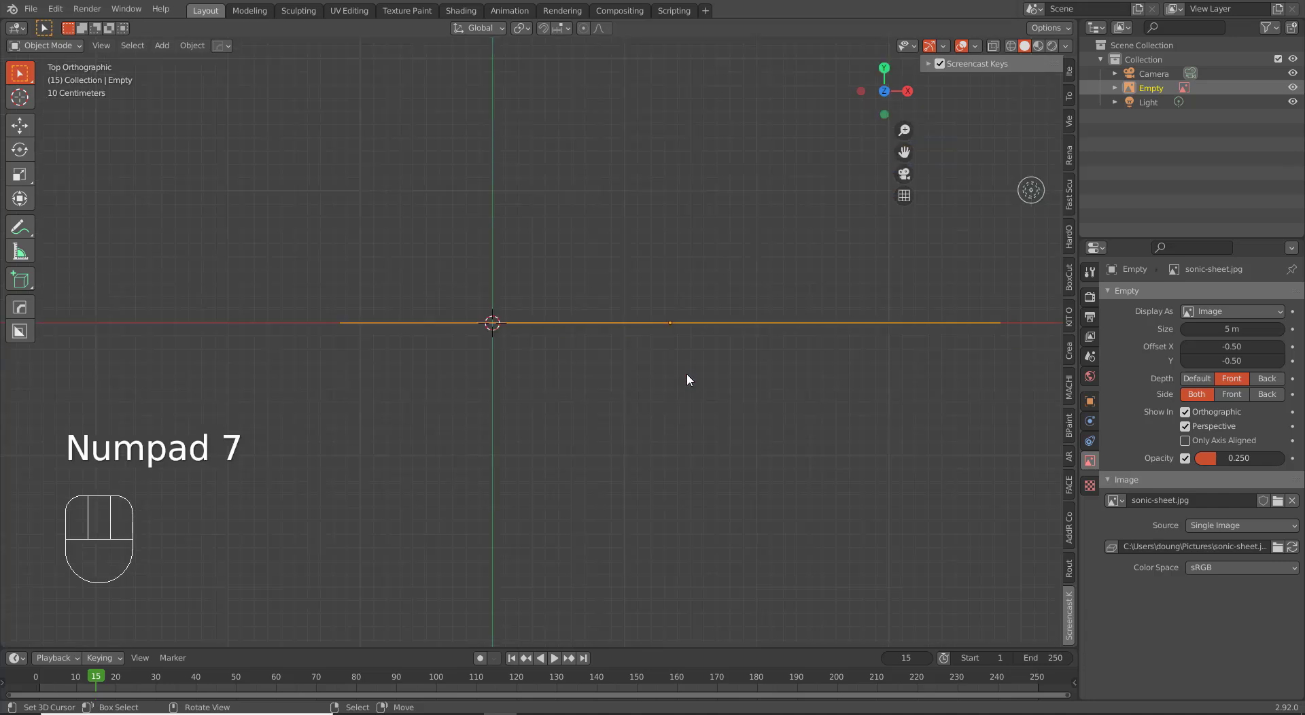
pyautogui.press('g')
pyautogui.press('y')
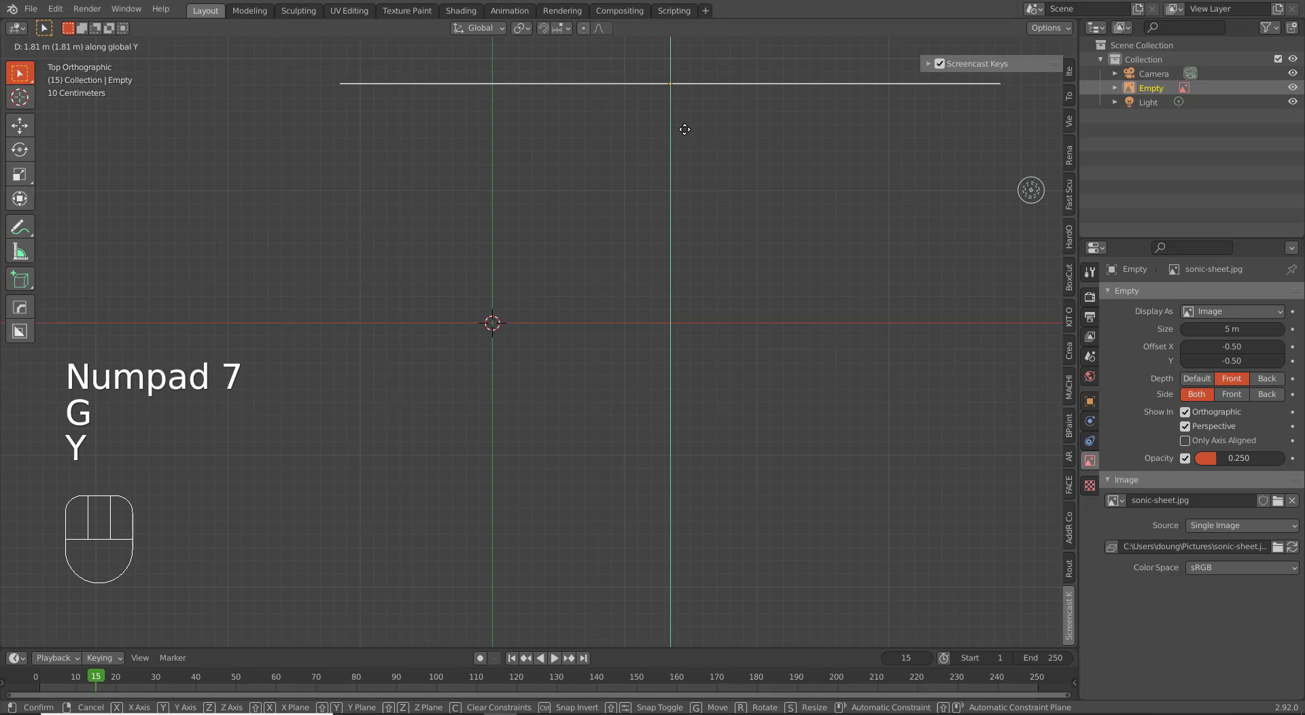
pyautogui.click(692, 116)
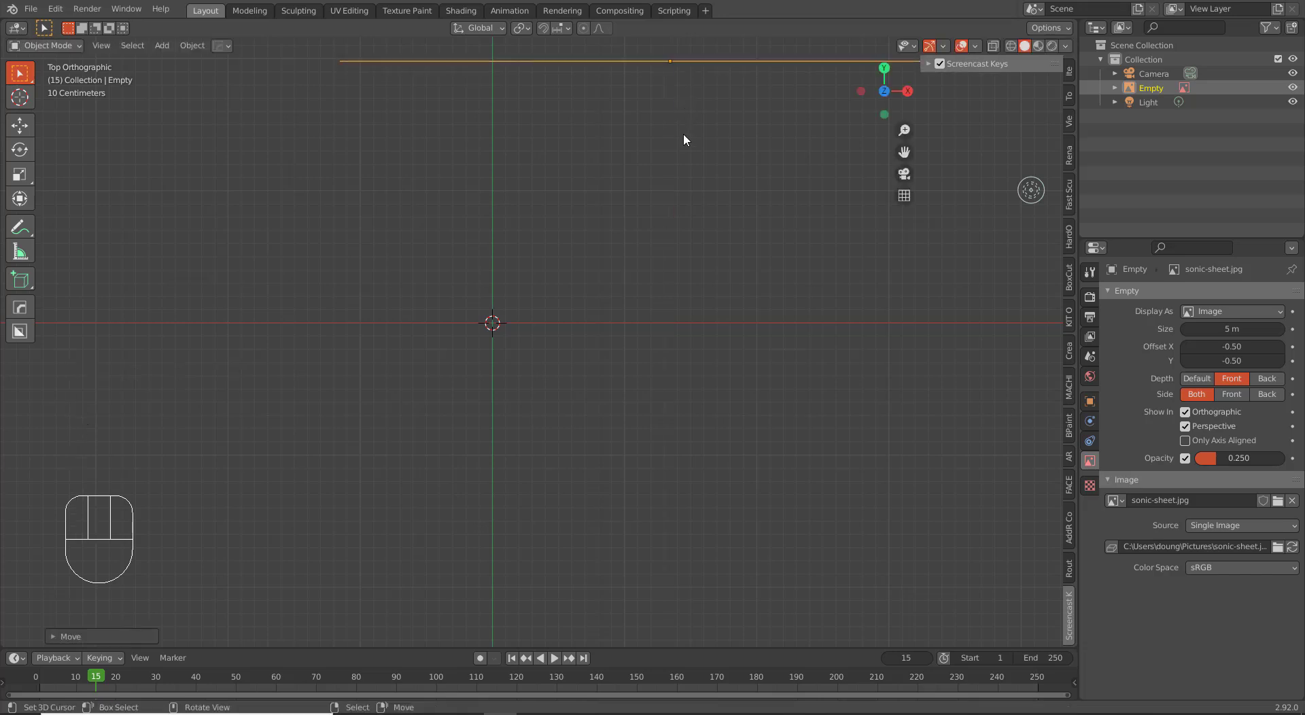
# - Duplicate the sheet in place and rotate the copy -90 degrees into a perpendicular side plane
pyautogui.press('shift+d')
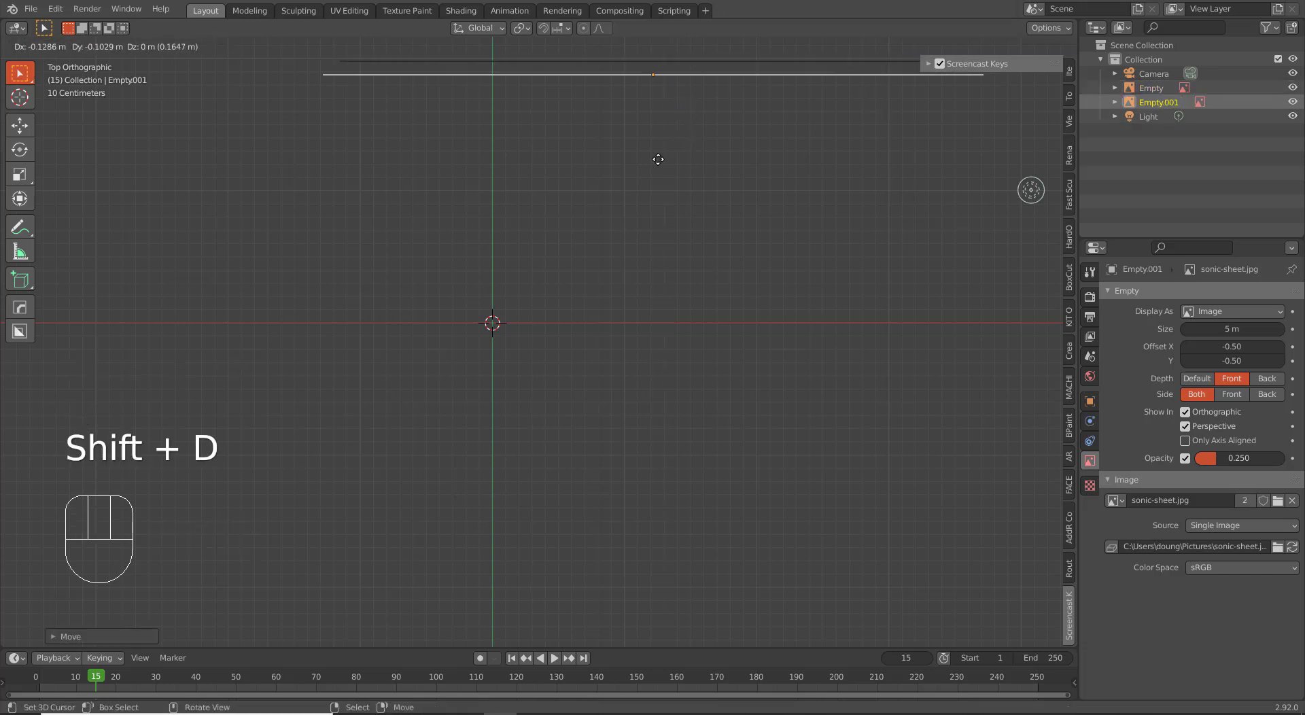
pyautogui.click(388, 397)
pyautogui.press('r')
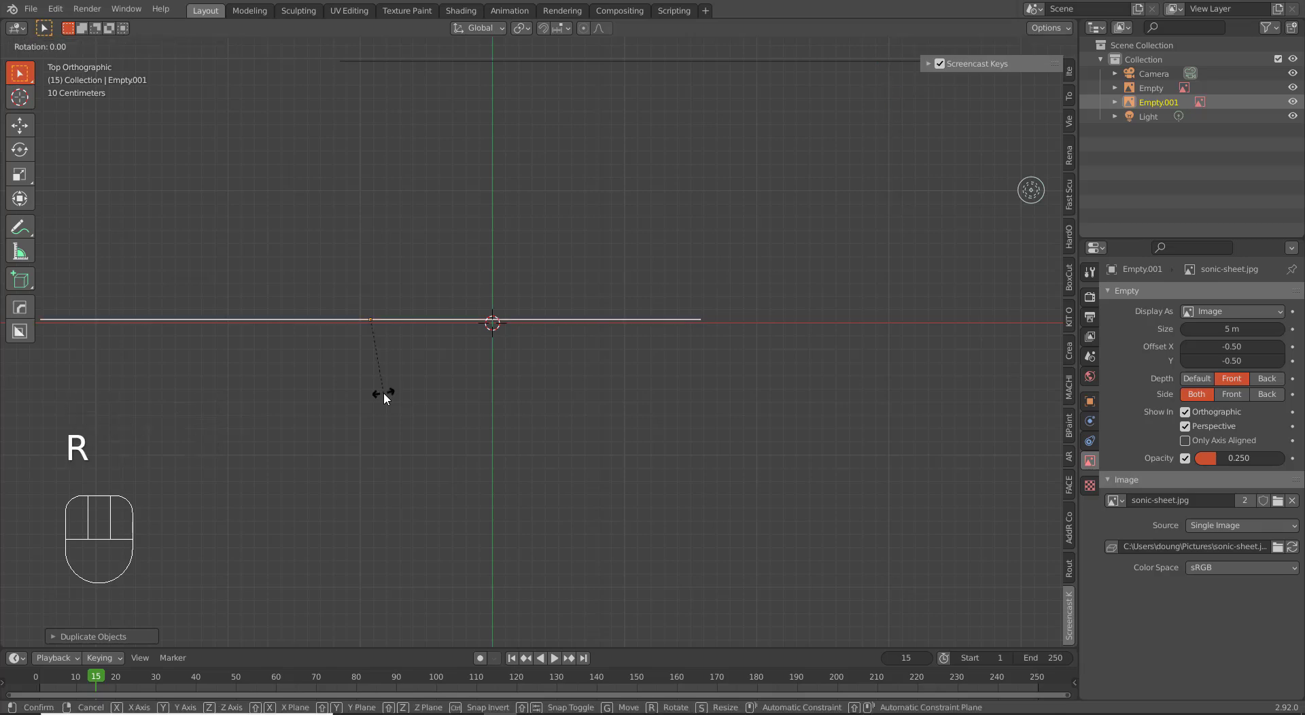
pyautogui.press('9')
pyautogui.press('0')
pyautogui.press('-')
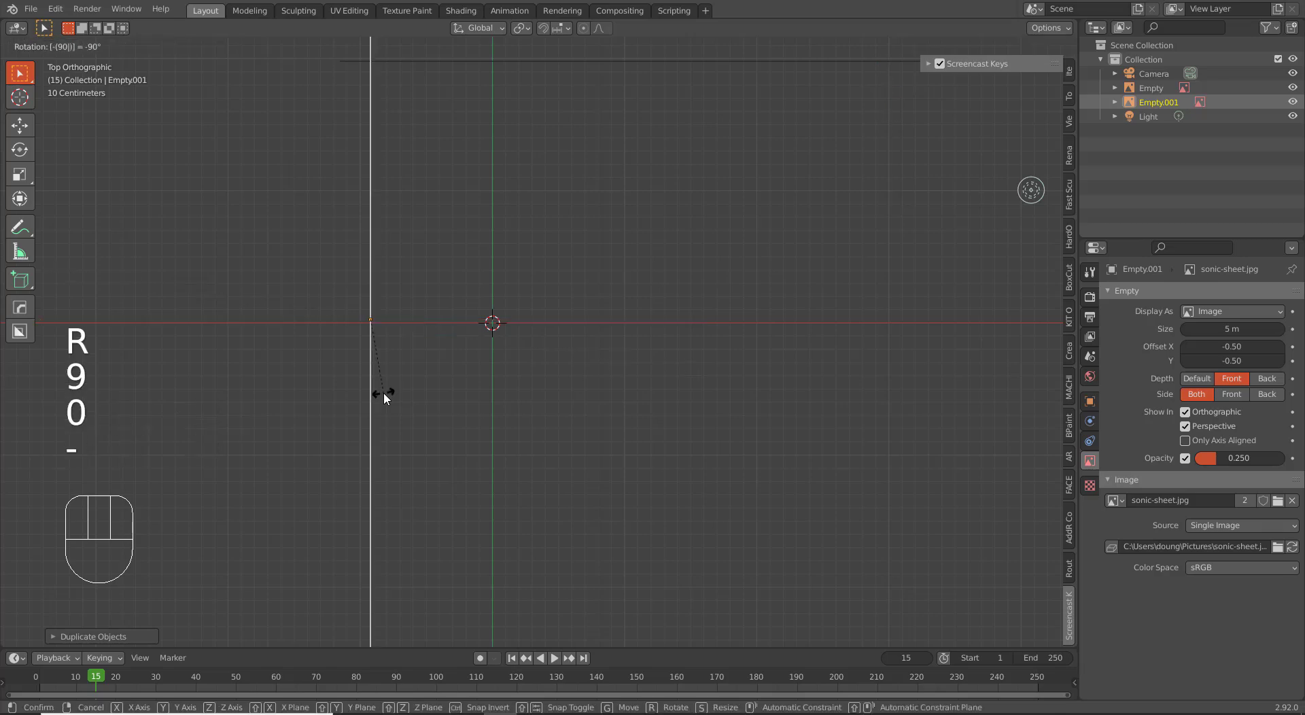
pyautogui.press('Return')
pyautogui.moveTo(490, 476); pyautogui.dragTo(374, 343)
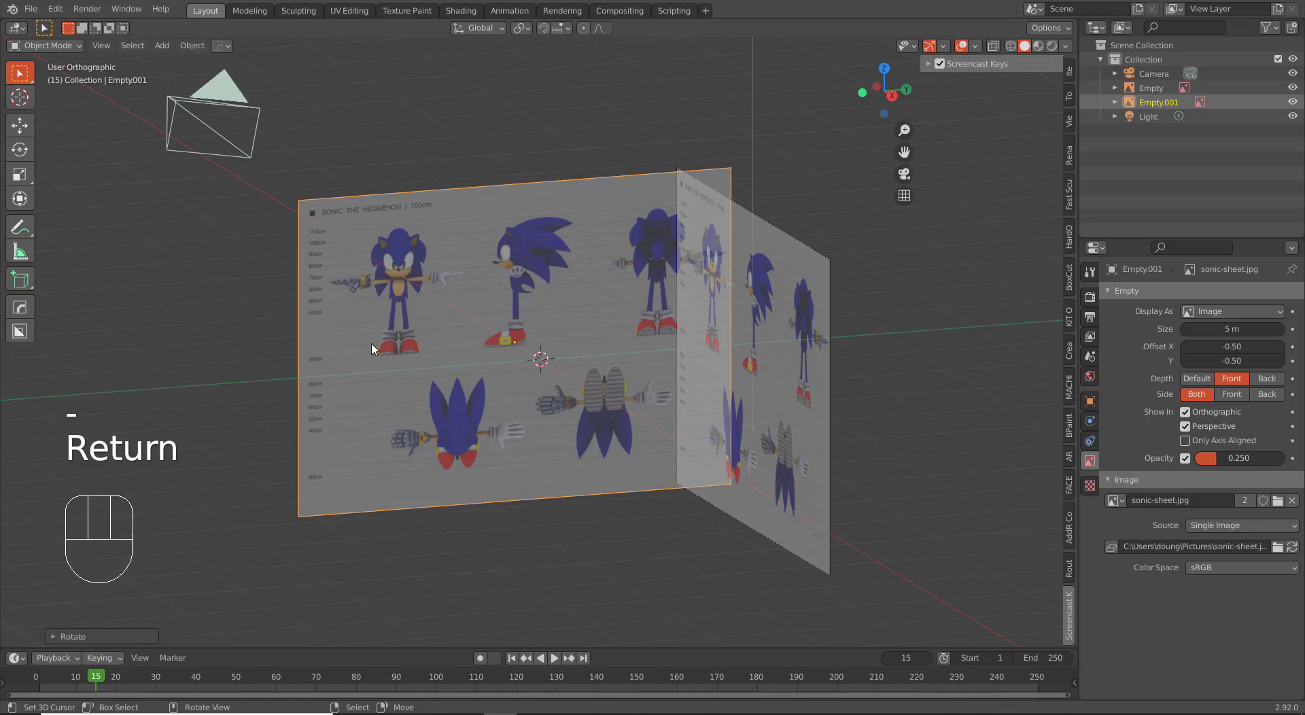